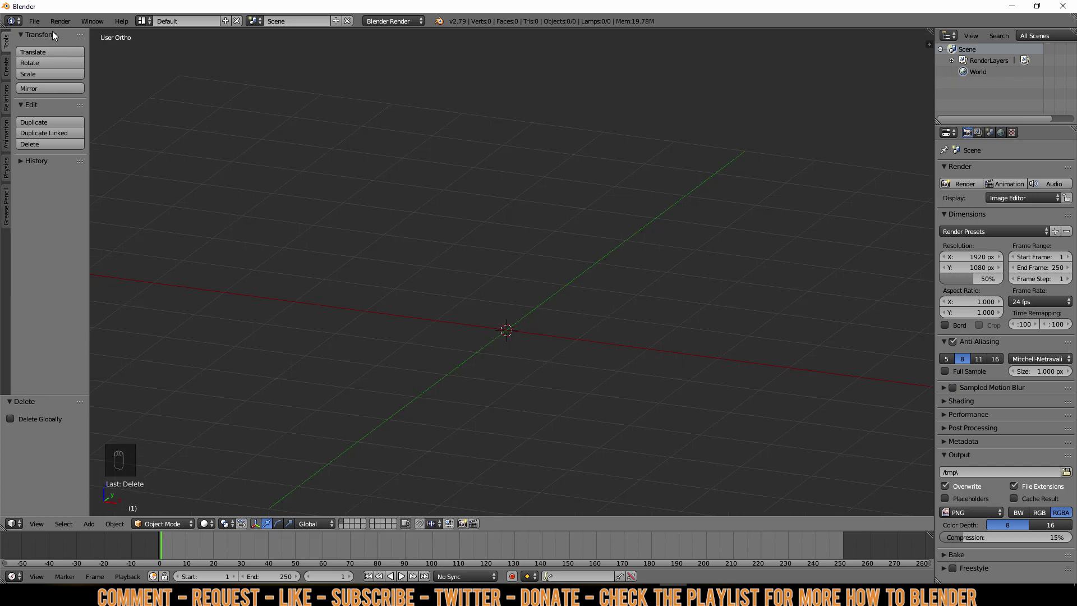
- Browse the Add > Mesh menu, showing the greyed-out Discombobulator entry
drag(40, 28, 88, 132)
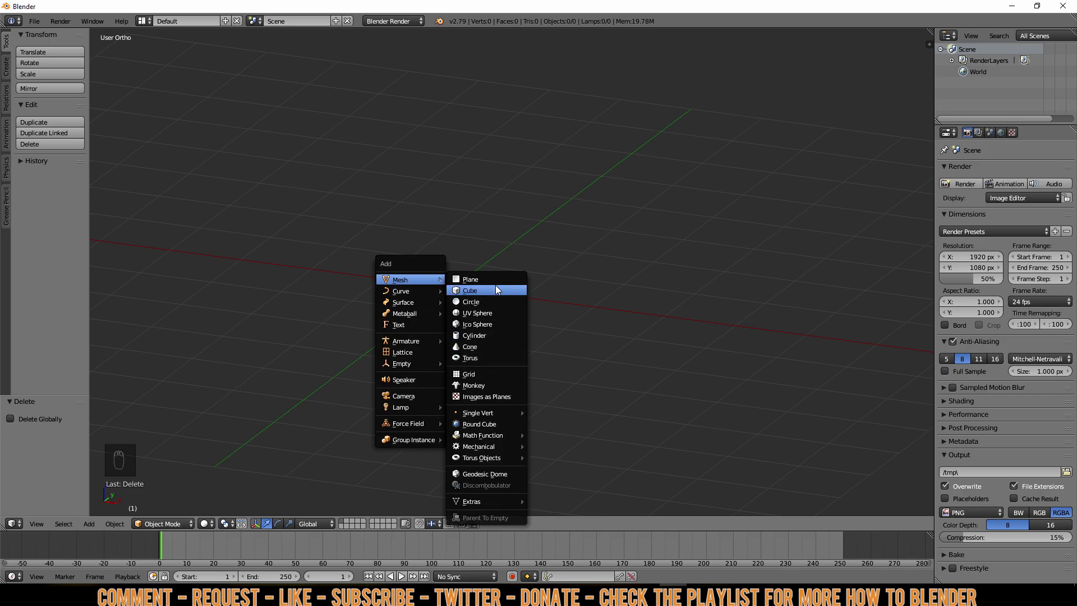
- Add a plane and run Discombobulator on its face to raise a tapered block
drag(497, 282, 473, 307)
drag(474, 306, 454, 323)
middle_click(467, 311)
drag(454, 323, 481, 322)
key(shift+a)
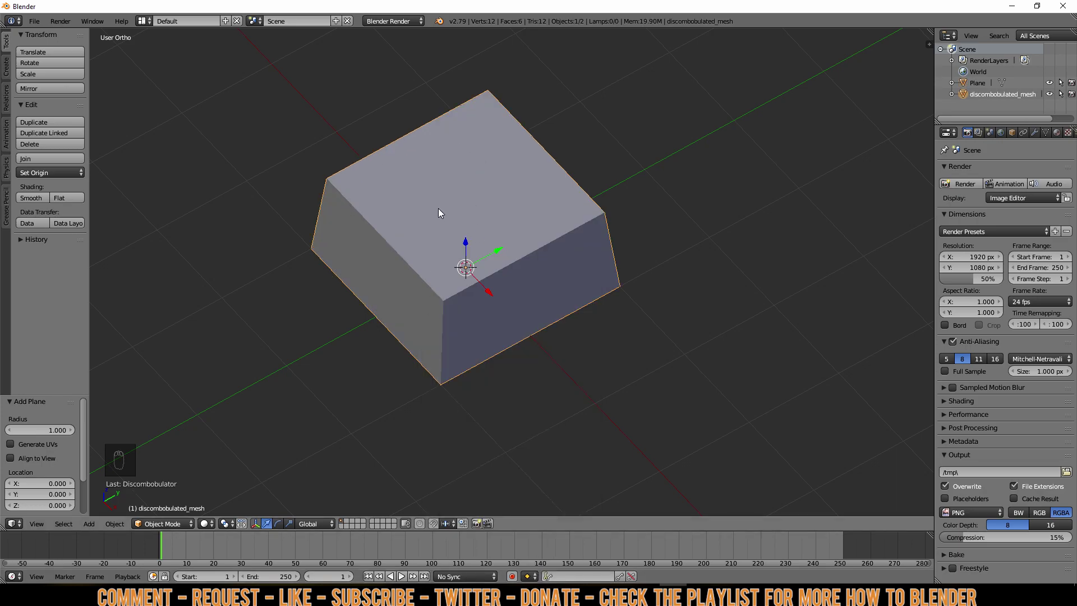
- Delete the generated block and subdivide the plane into four faces in Edit Mode
key(Delete)
click(458, 228)
key(Tab)
key(Tab)
key(Tab)
key(a)
key(b)
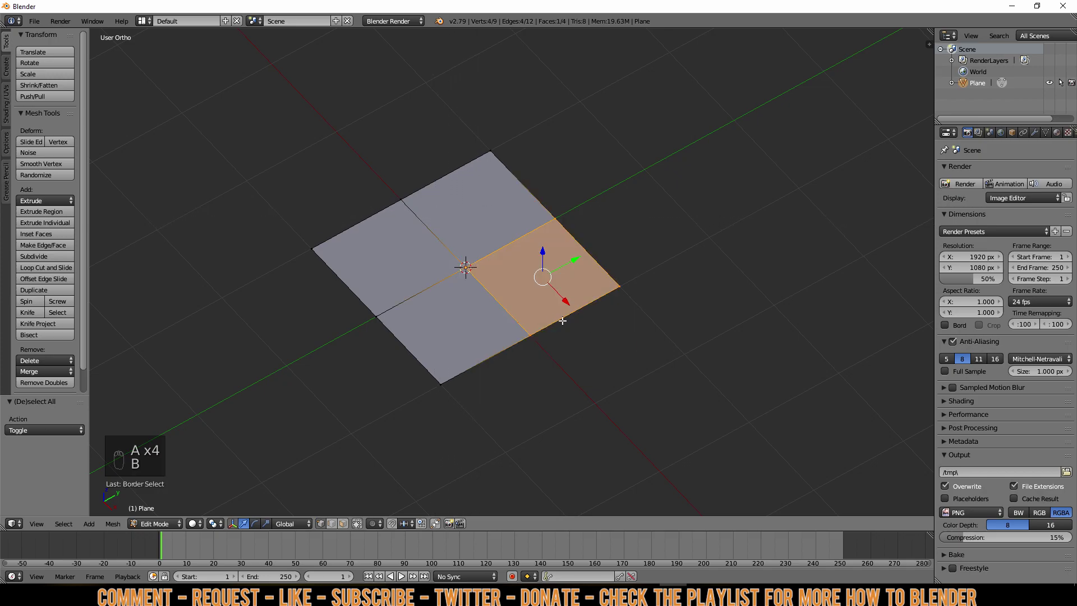
- Test Discombobulator on one quarter, delete that block, and reopen its usage information
key(shift+a)
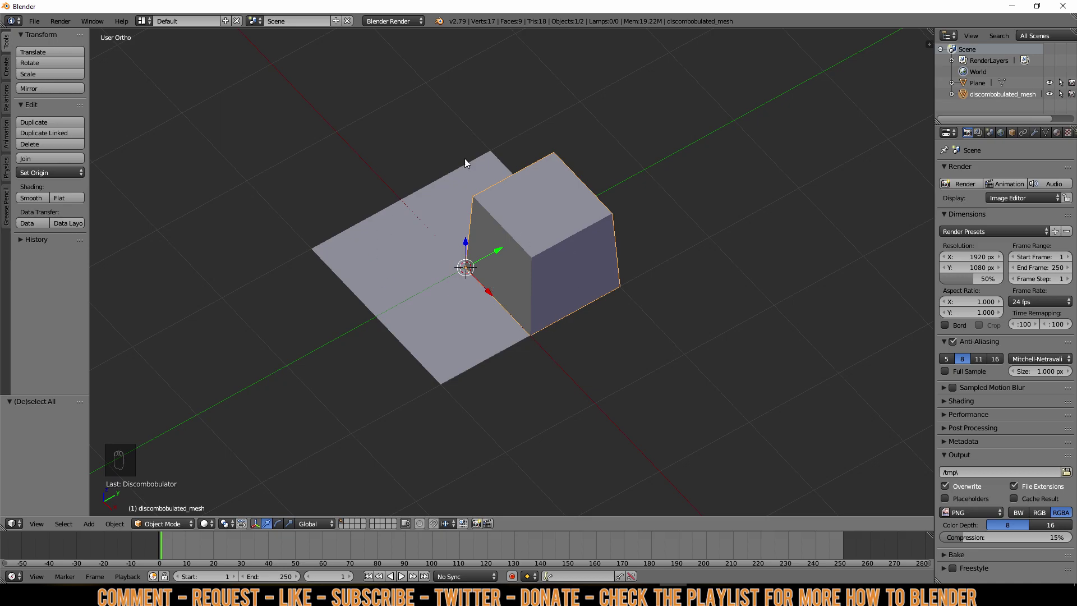
key(Tab)
key(Tab)
key(Delete)
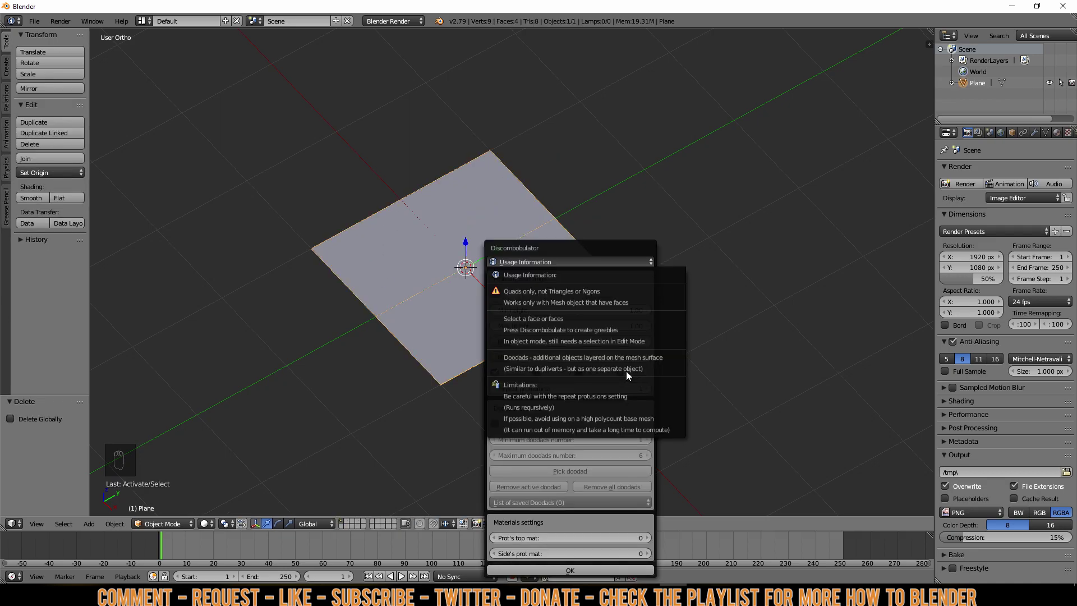
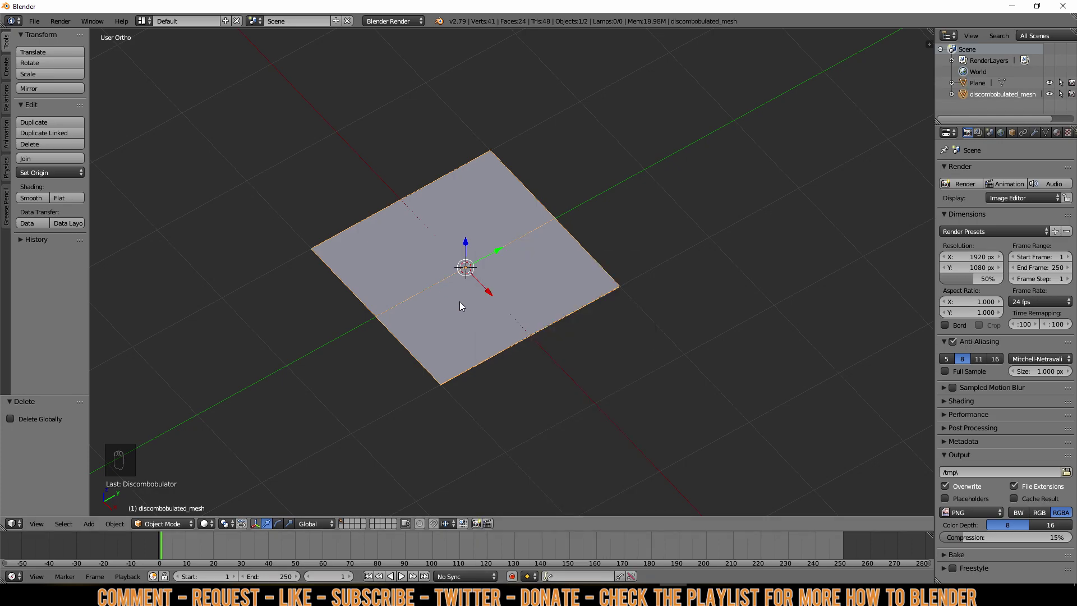
- Delete the flat copy and add a fresh plane at the origin beside the quartered one
key(g)
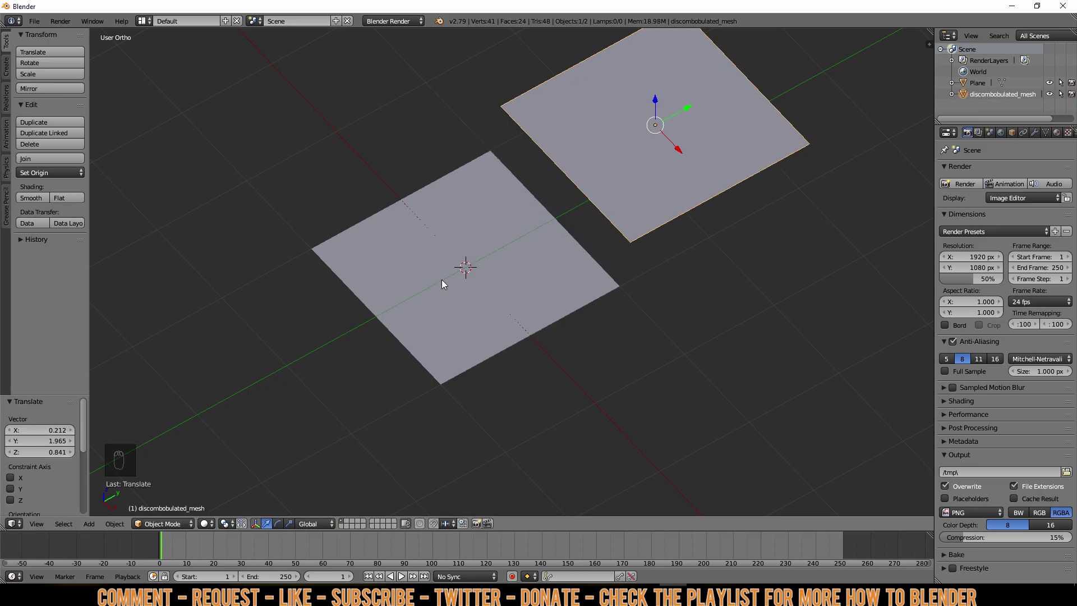
key(Delete)
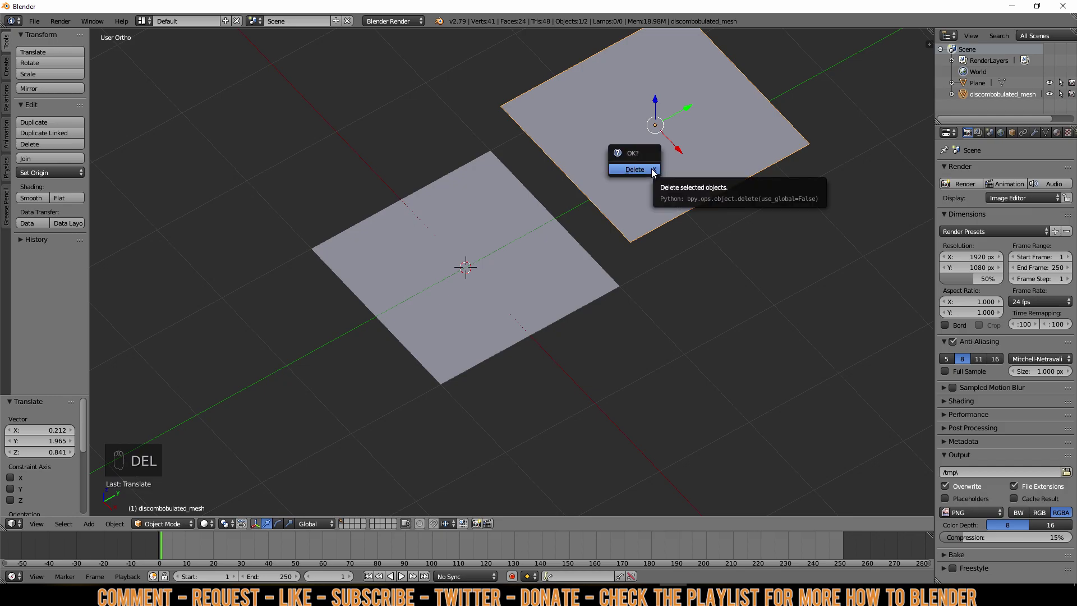
key(g)
key(a)
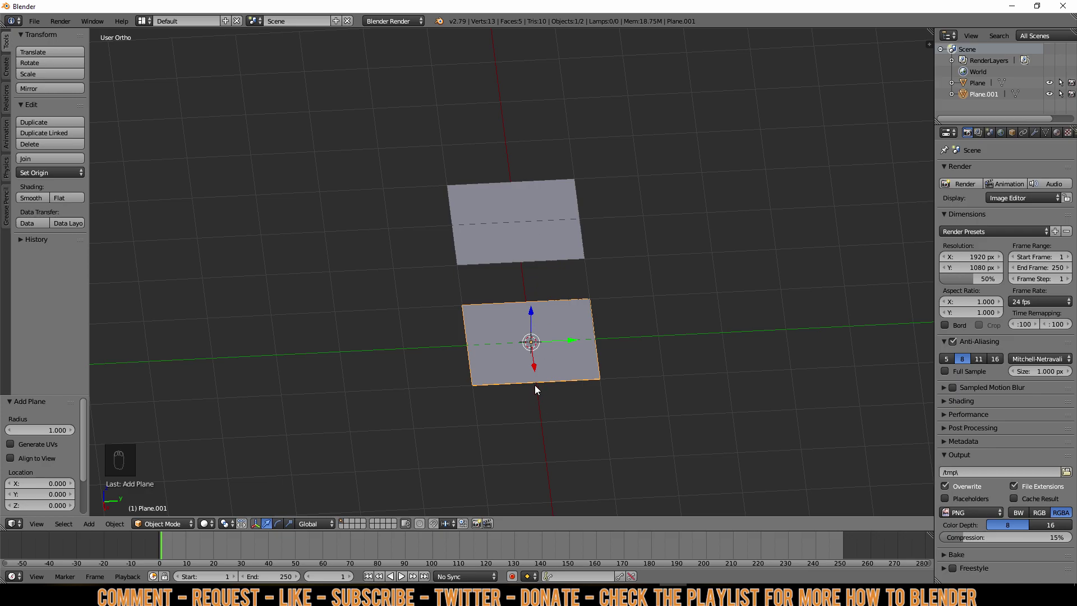
- Raise the first plane into a straight-sided block with Min and Max height 1.00 and 0% taper
drag(541, 374, 541, 374)
key(shift+a)
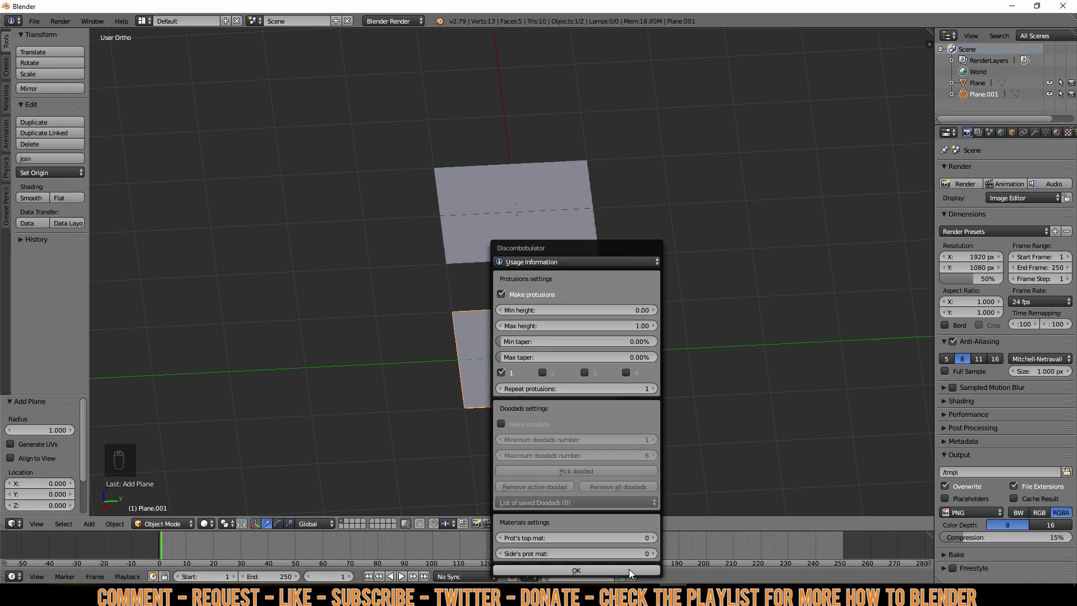
drag(613, 474, 533, 424)
drag(534, 424, 572, 474)
drag(573, 474, 609, 266)
click(609, 266)
right_click(609, 266)
- Repeat the height-1 straight block on the other plane, then delete the generated blocks
key(shift+a)
drag(648, 408, 620, 376)
drag(628, 382, 704, 370)
drag(722, 374, 619, 289)
key(Delete)
drag(573, 363, 563, 394)
key(Delete)
drag(563, 394, 613, 374)
- Reopen Discombobulator and set minimum and maximum taper to 1% with heights at 1
key(shift+a)
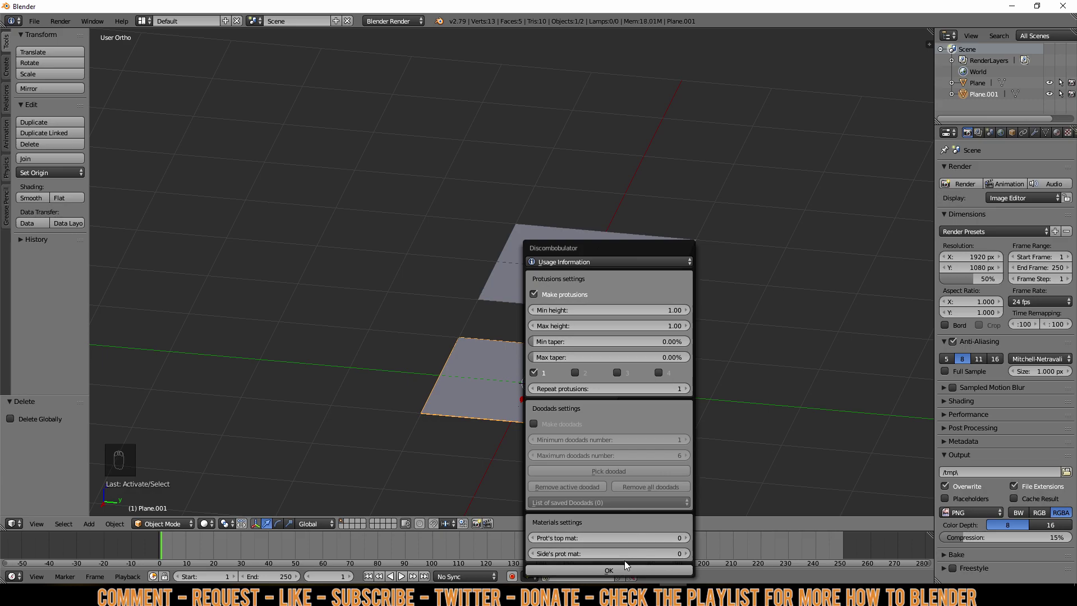
drag(638, 415, 694, 339)
drag(694, 340, 741, 573)
- Remove the straight blocks and regenerate one plane with tapered sides above 0%
key(shift+a)
drag(679, 407, 762, 428)
key(shift+a)
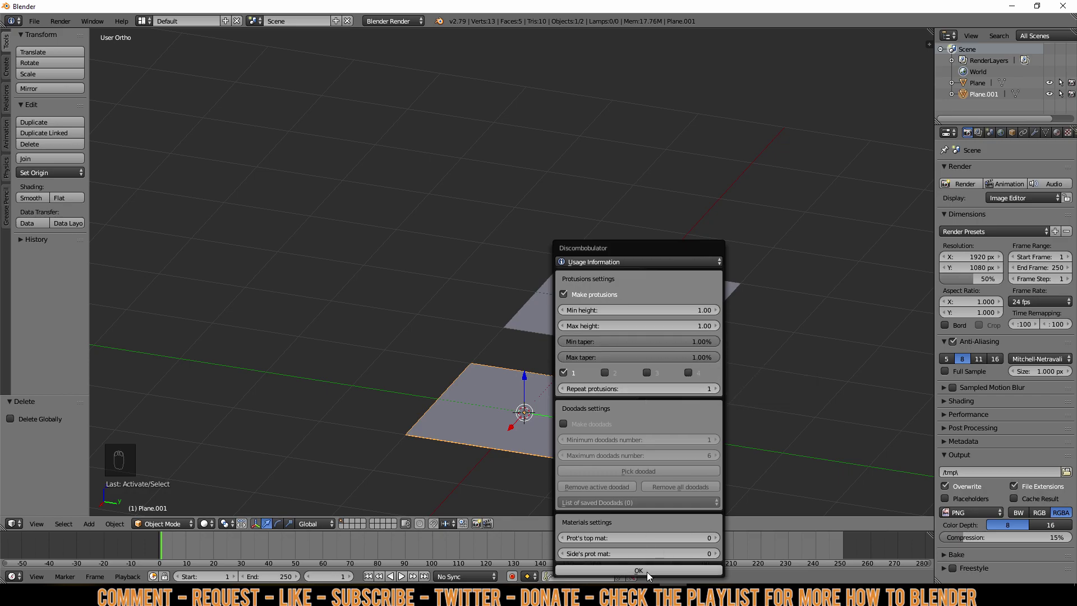
drag(578, 444, 571, 449)
drag(650, 316, 701, 517)
- Taper the other plane's block too, delete it, and reset tapers to 0% with Repeat protrusions 2
key(shift+a)
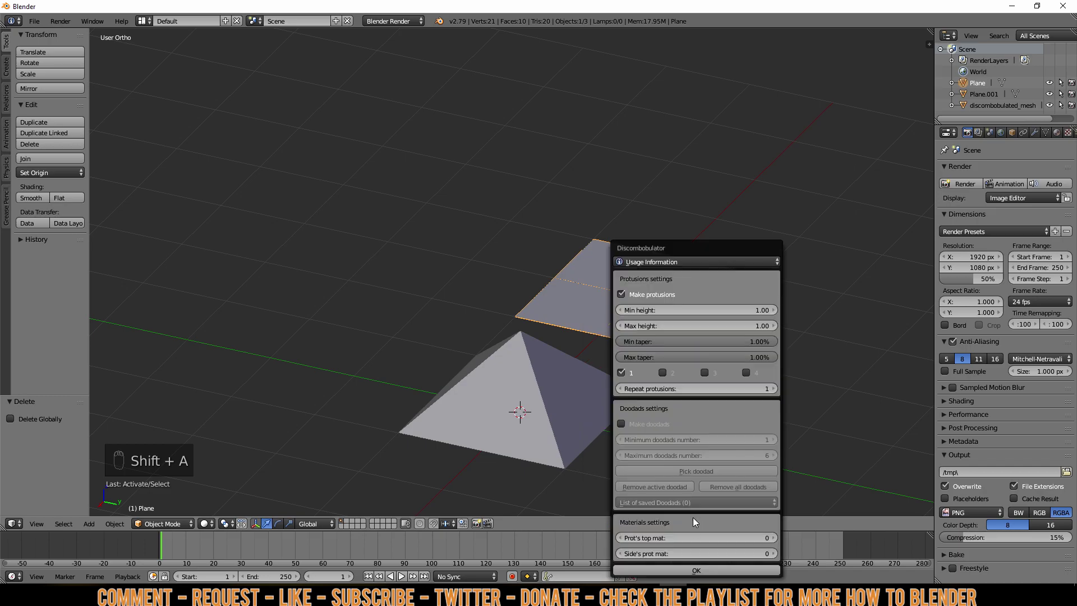
drag(640, 443, 691, 456)
key(Delete)
key(shift+a)
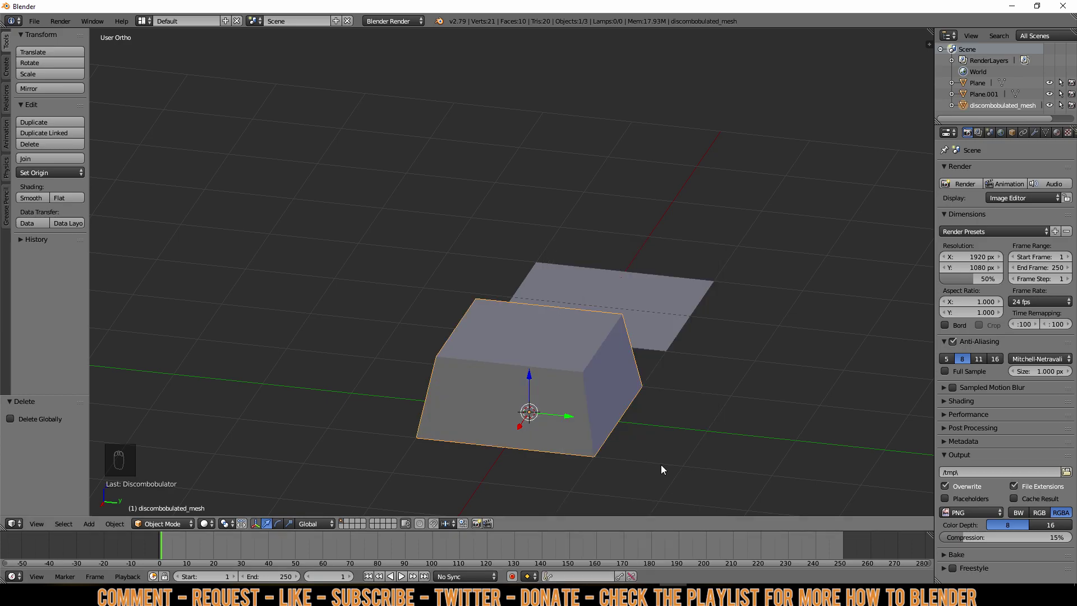
drag(645, 323, 666, 570)
- Delete the tapered meshes, generate a two-round stacked block mesh, and move it aside
key(shift+a)
drag(689, 454, 639, 443)
drag(627, 459, 534, 380)
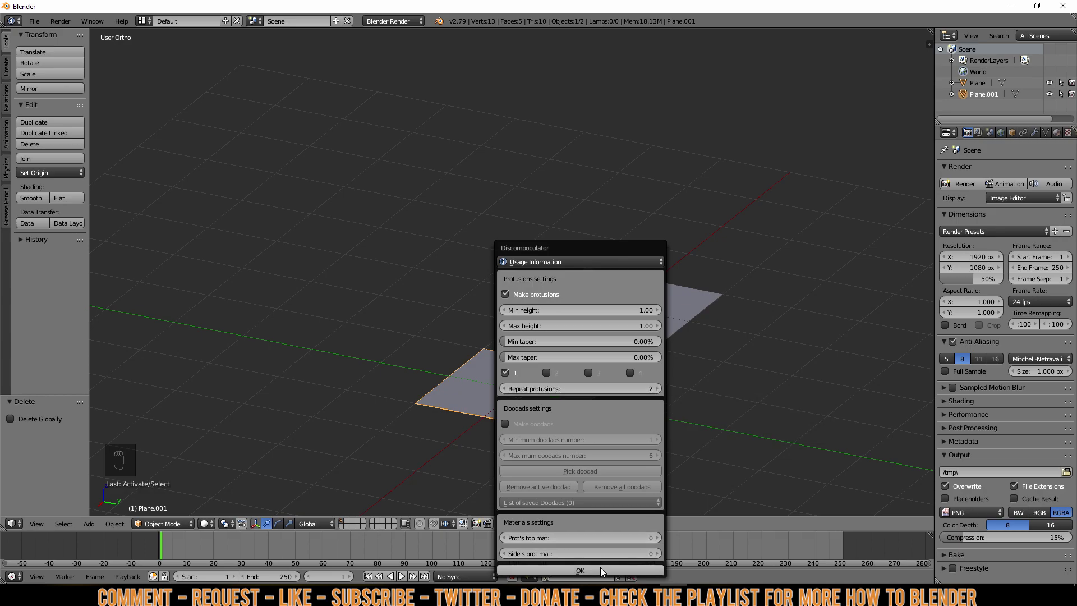
click(602, 458)
drag(602, 458, 481, 338)
key(g)
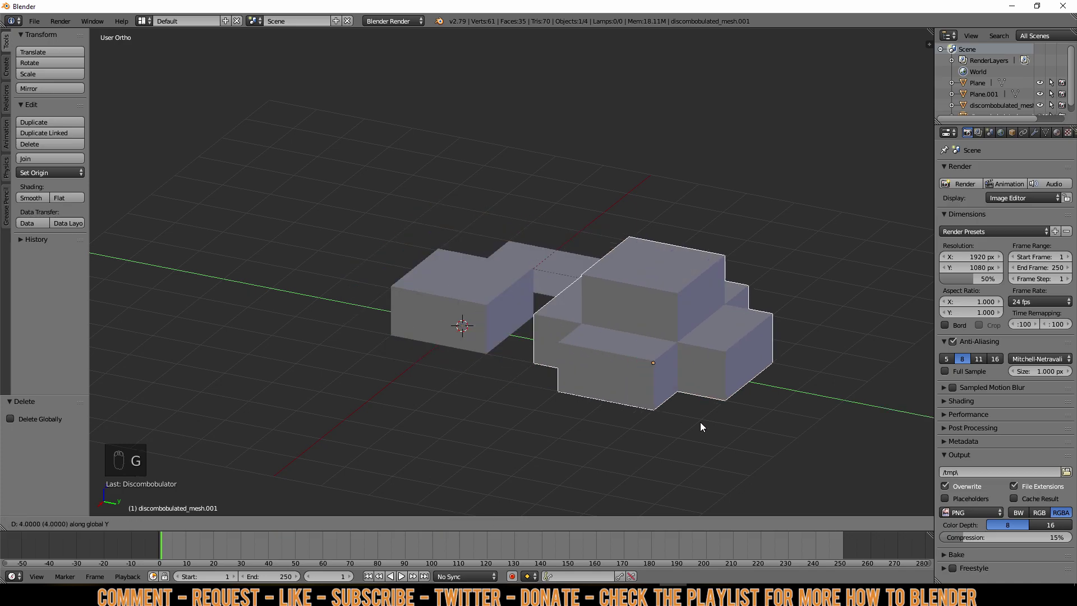
- Place the stack aside, select the other plane and generate a second two-round stack from it
key(a)
right_click(500, 304)
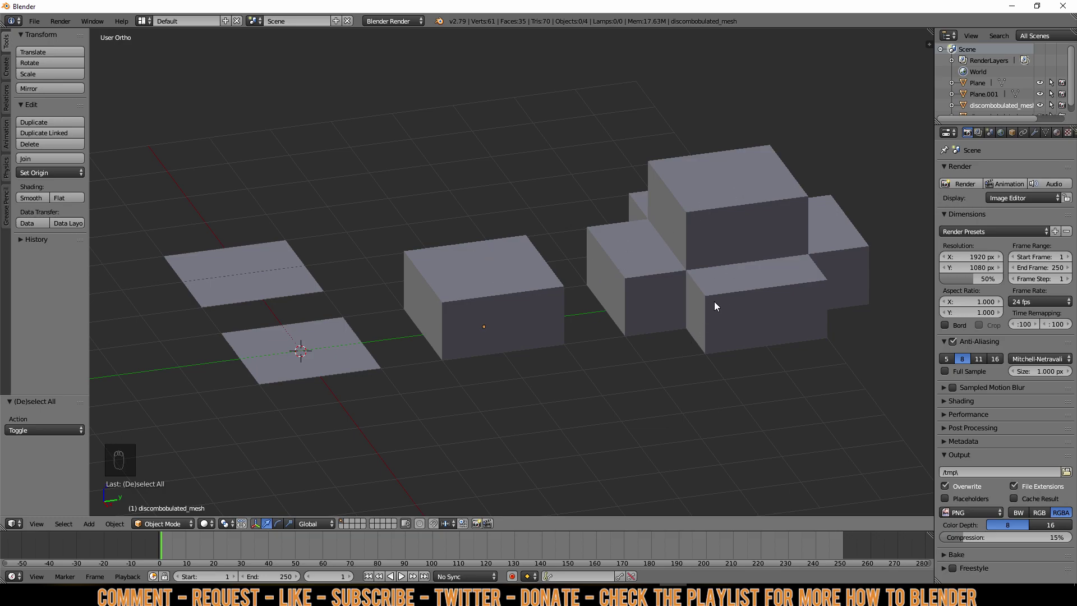
drag(586, 357, 561, 354)
key(ctrl+z)
key(a)
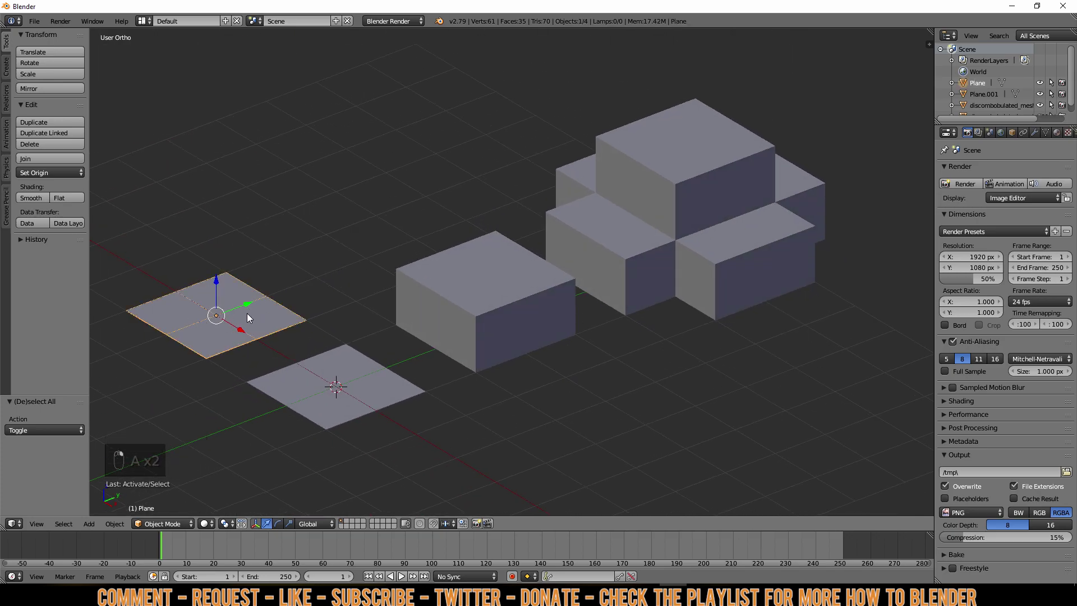
key(shift+a)
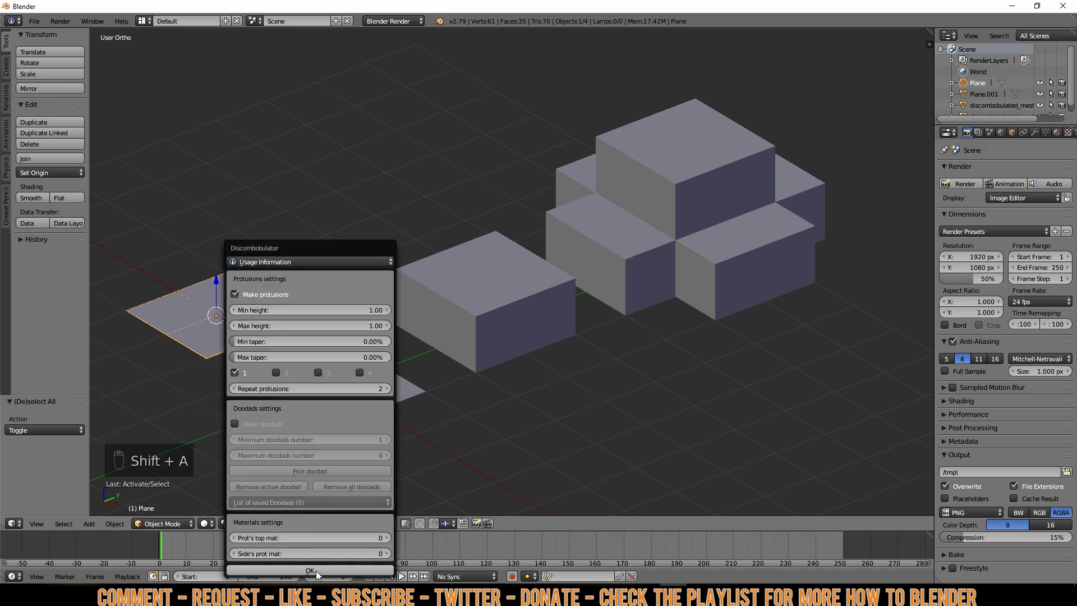
key(g)
key(a)
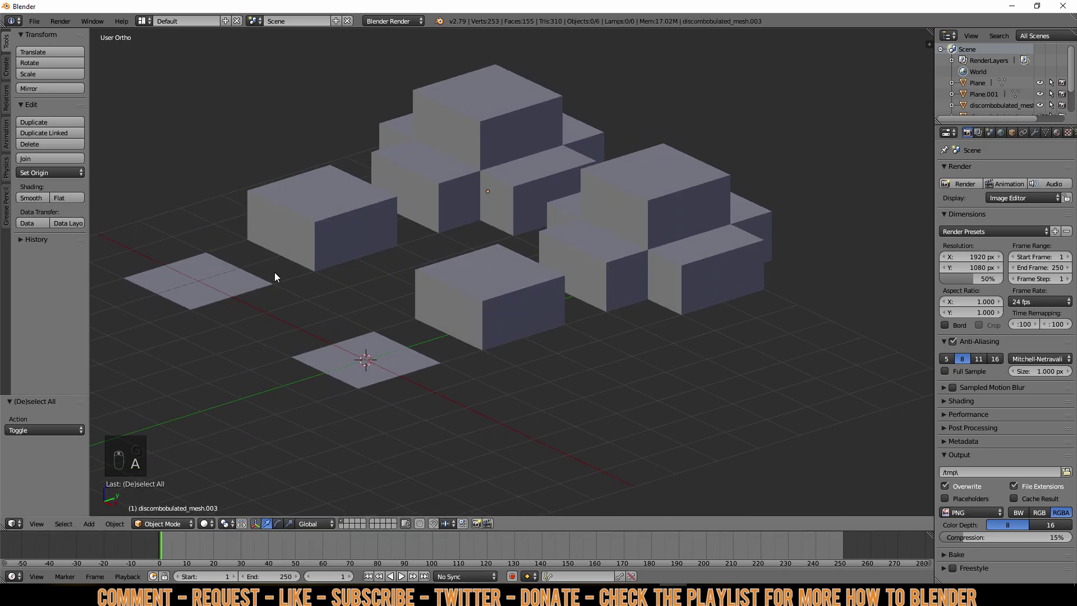
- Inspect both stacked meshes by entering Edit Mode on each
drag(292, 274, 722, 331)
drag(721, 331, 752, 317)
key(Tab)
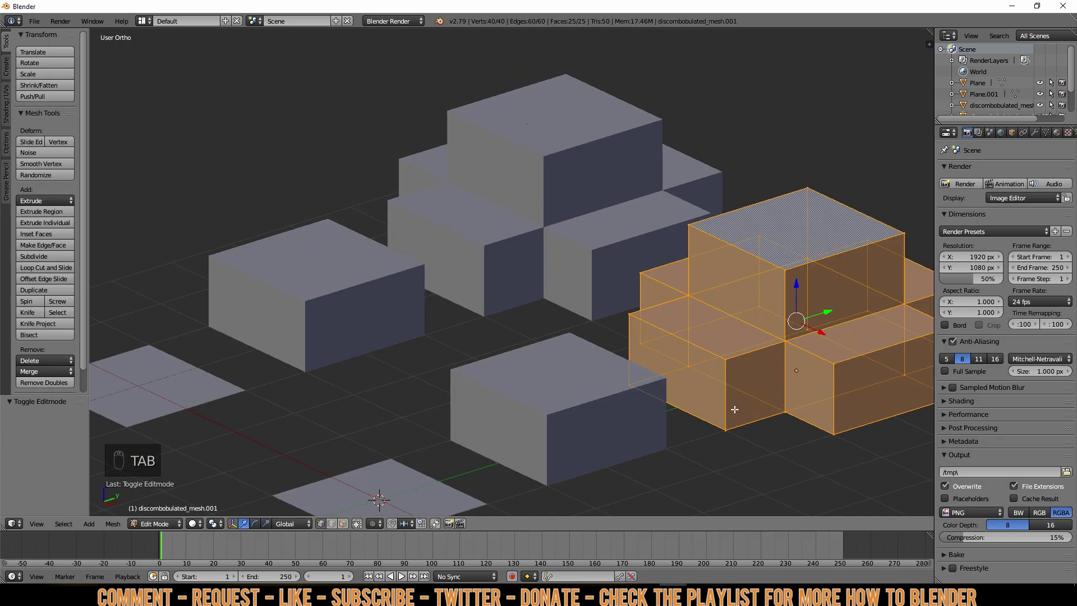
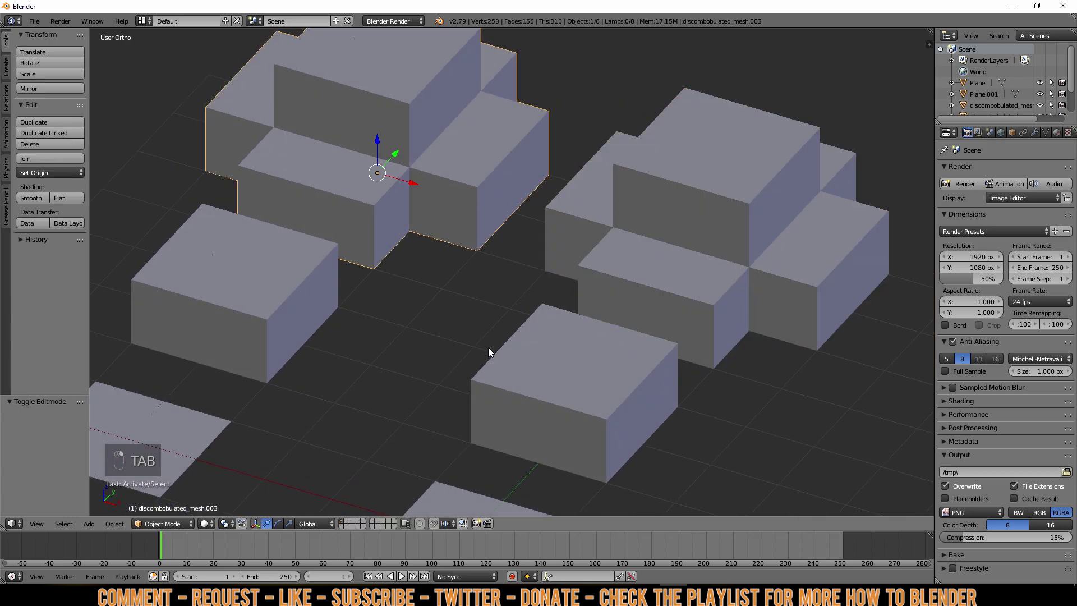
key(Tab)
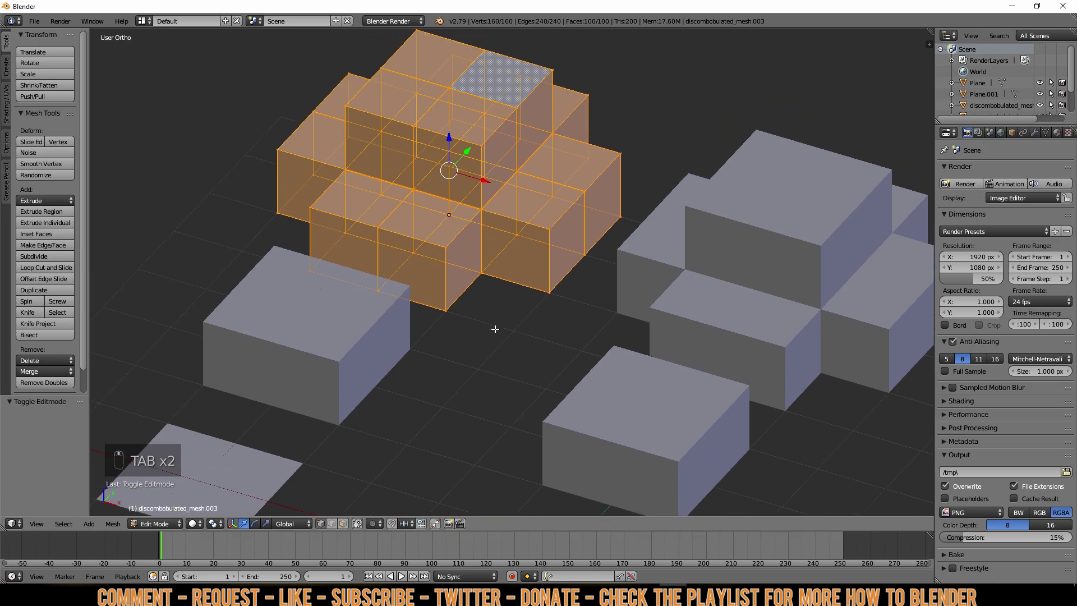
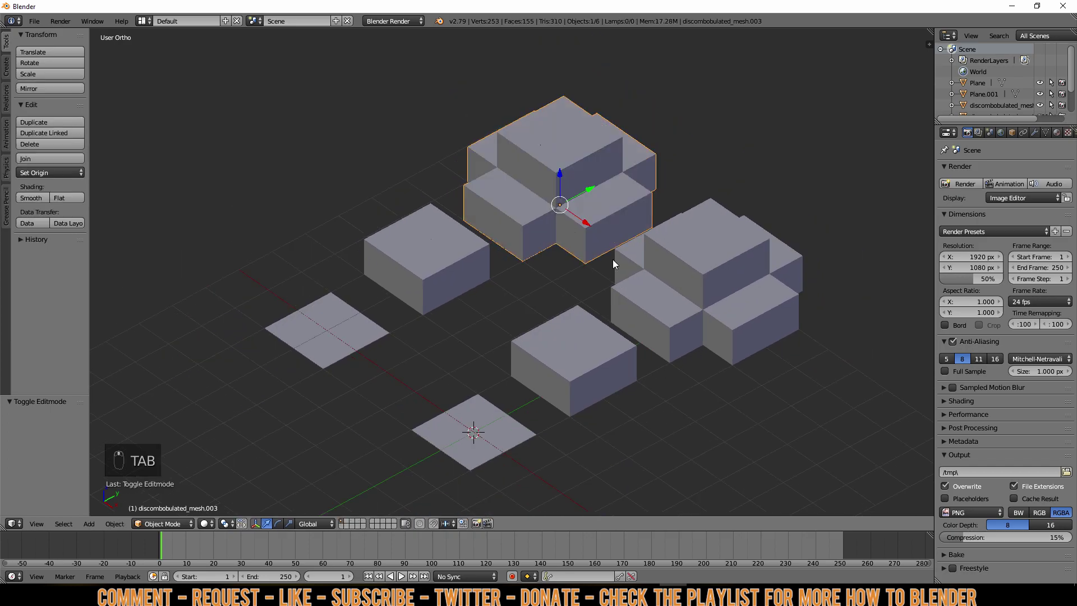
- Delete the generated stacked meshes one by one from the scene
key(Delete)
right_click(652, 264)
key(Delete)
right_click(576, 340)
key(Delete)
key(shift+a)
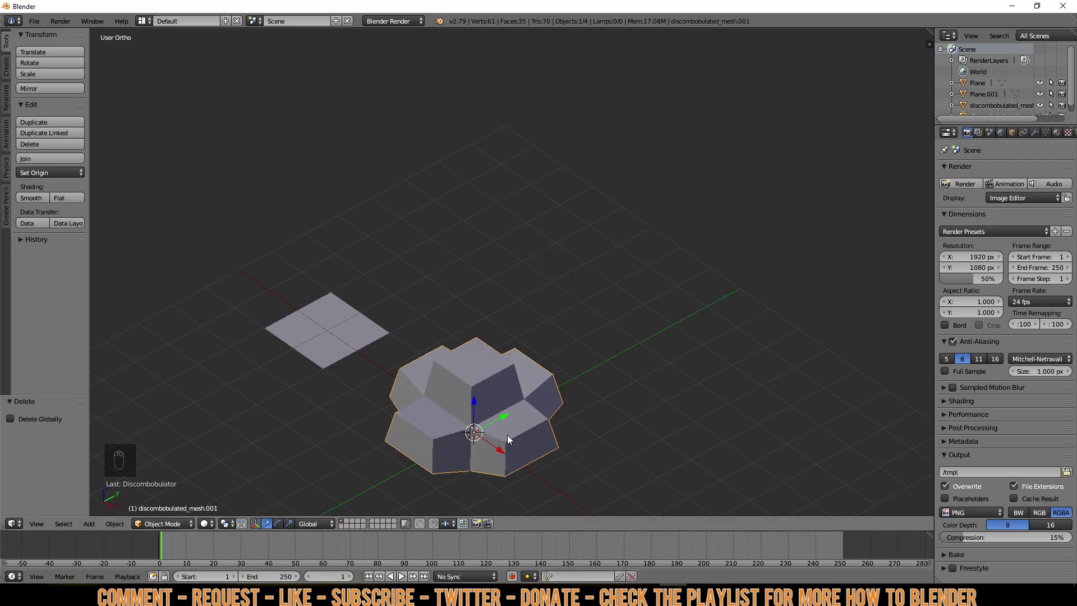
drag(553, 443, 827, 412)
key(g)
key(a)
- Select the two-face plane and set Discombobulator to 0.20% taper with Repeat protrusions 3
right_click(403, 390)
key(g)
key(a)
key(shift+a)
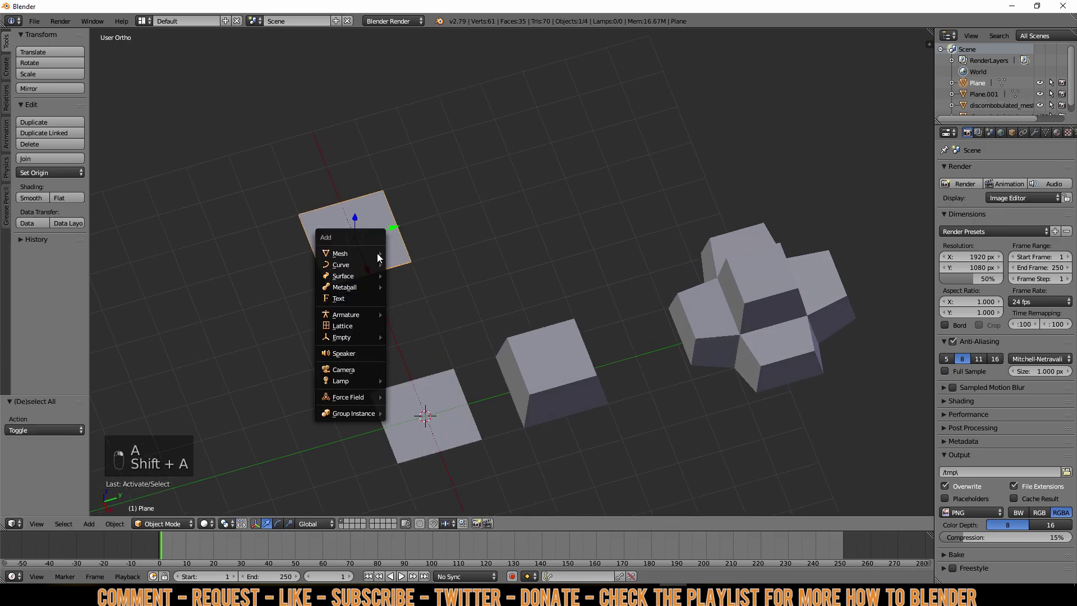
key(g)
key(a)
key(a)
drag(594, 334, 440, 262)
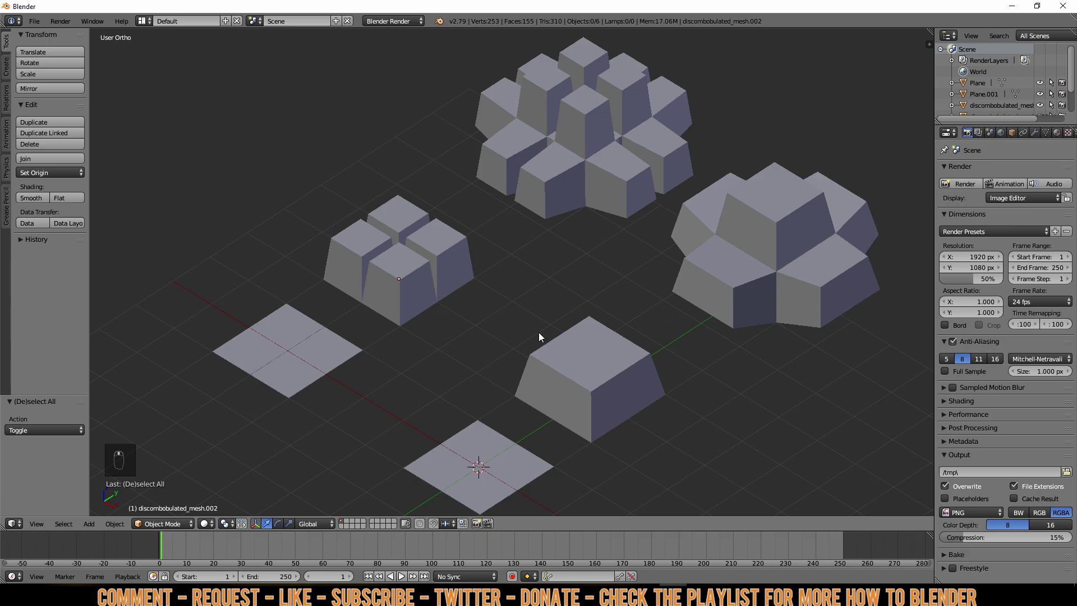
- Generate protrusions repeated four times on the plane and look over the spiky result
drag(549, 402, 491, 421)
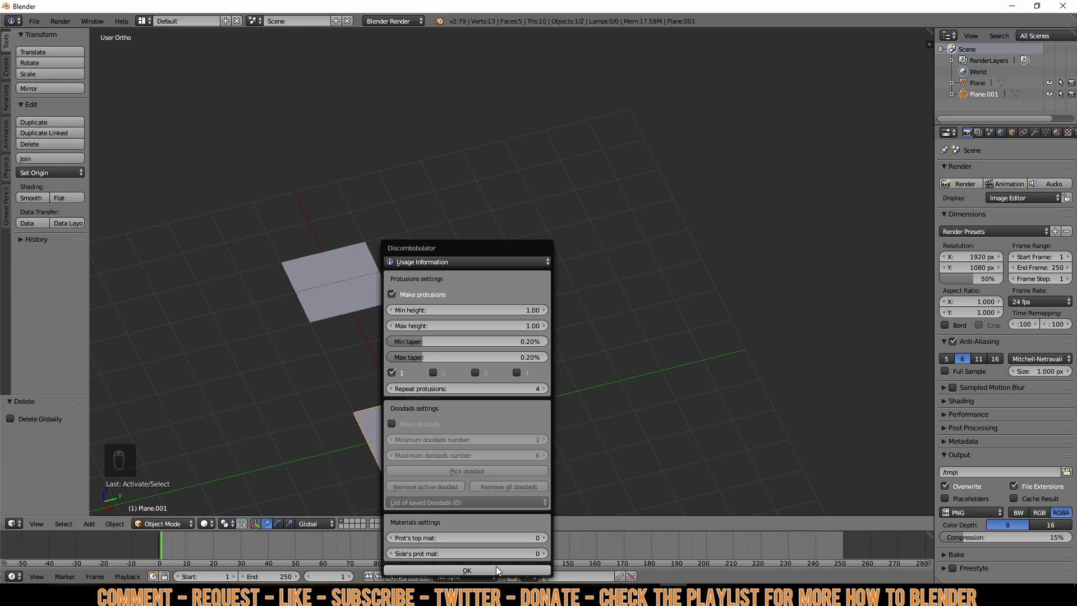
drag(491, 427, 884, 269)
key(g)
key(a)
click(498, 315)
key(g)
drag(498, 316, 663, 303)
key(a)
drag(651, 327, 659, 307)
drag(693, 302, 700, 356)
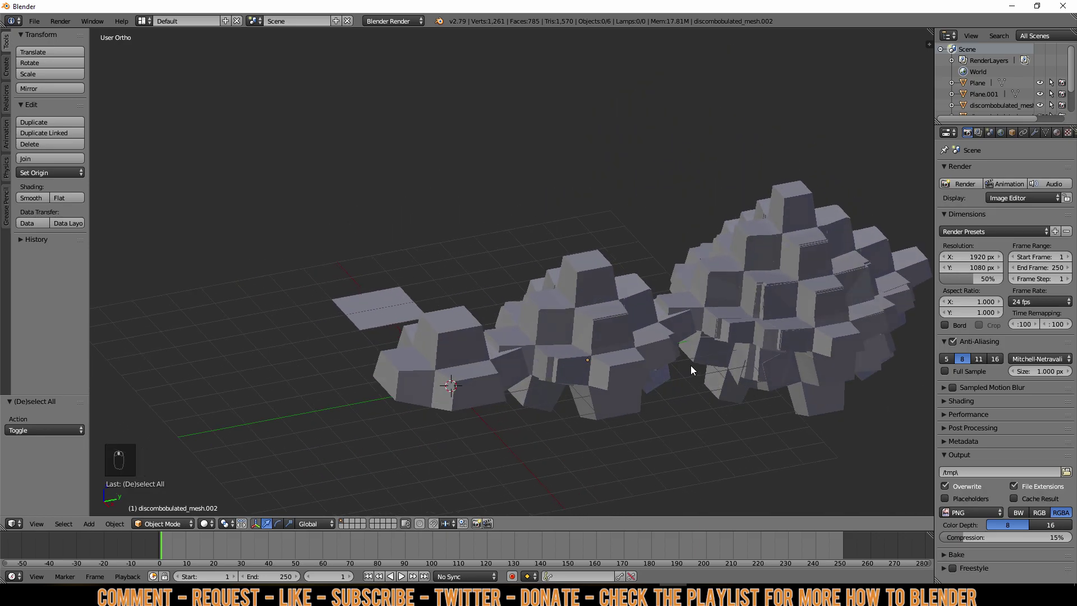
- Delete the generated spiky meshes and select the upper plane
key(Delete)
click(571, 337)
key(Delete)
key(Delete)
key(shift+a)
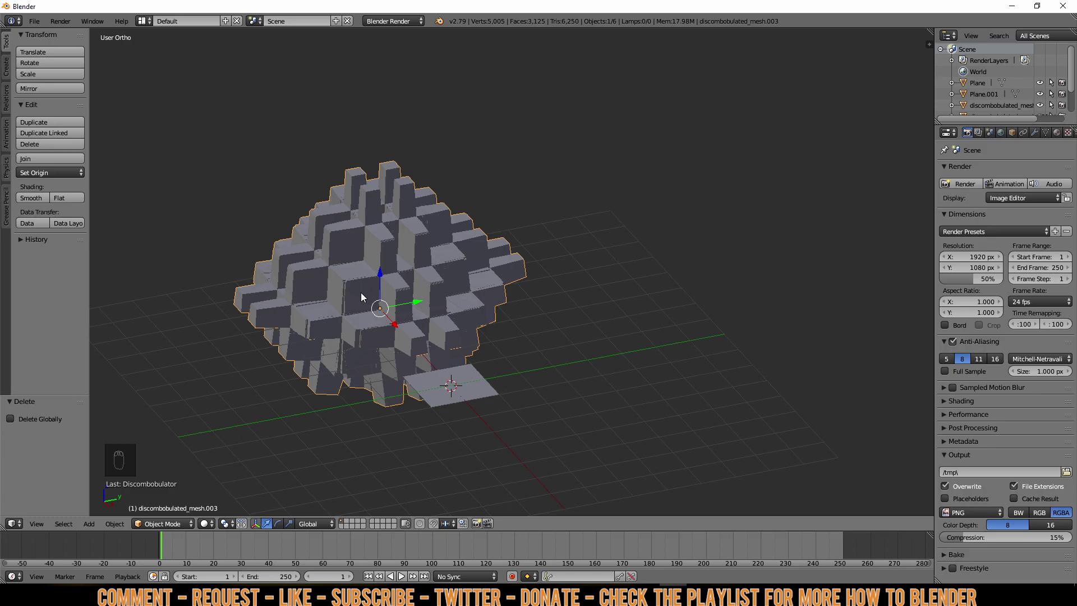
key(a)
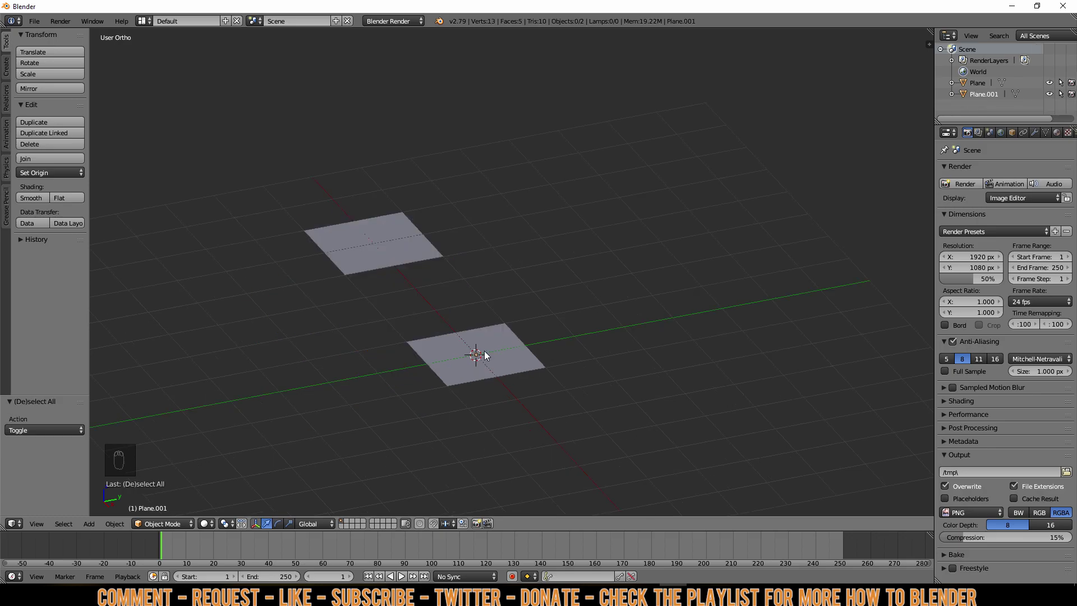
click(488, 355)
- Subdivide the upper plane, discombobulate it into a sixteen-block tapered grid, then deselect all
key(shift+a)
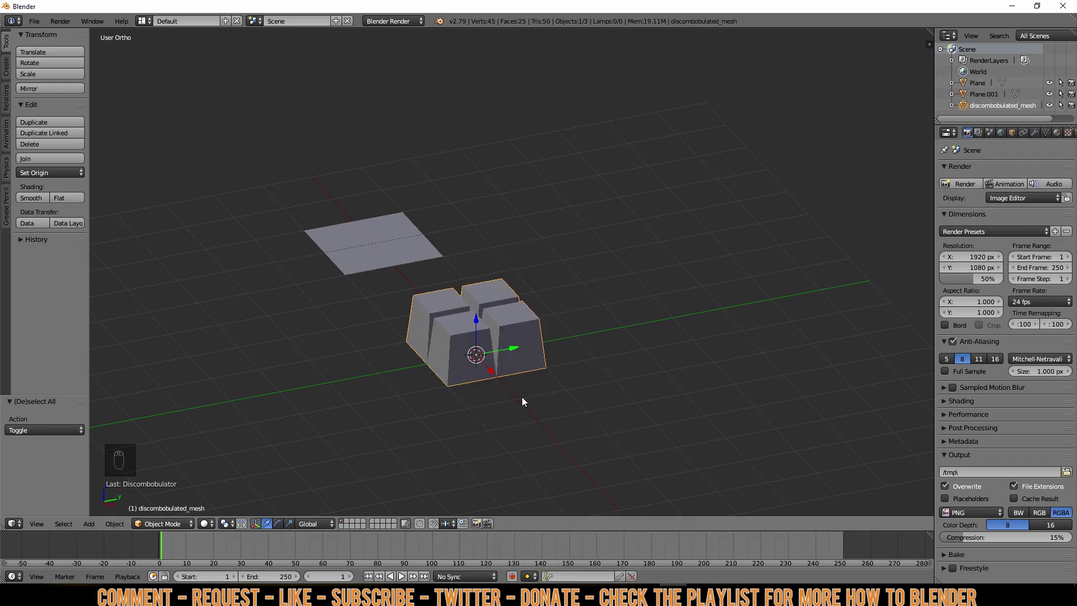
click(511, 387)
drag(509, 392, 500, 420)
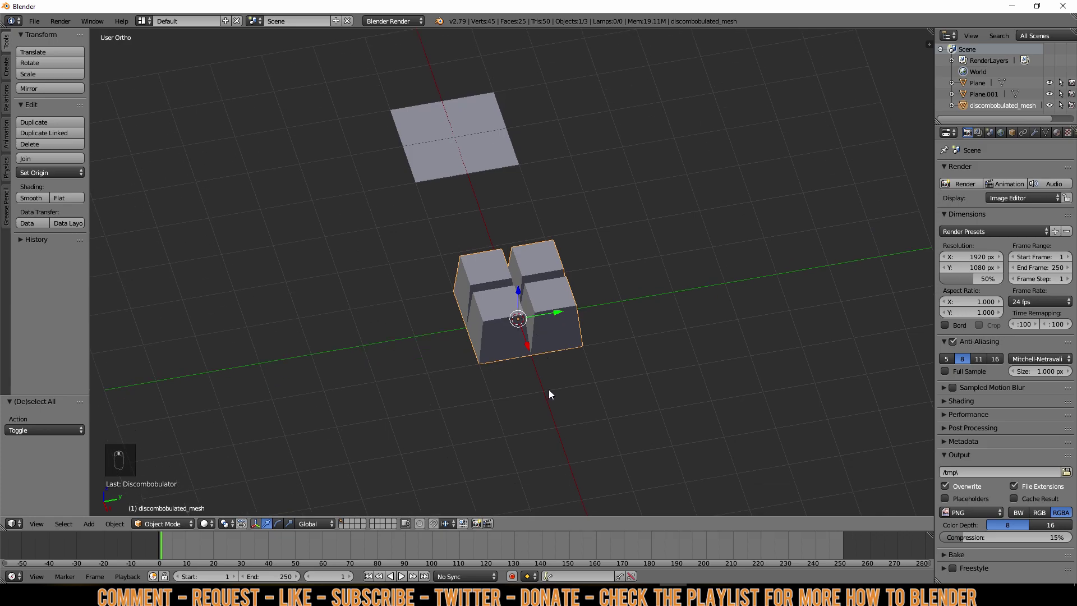
drag(552, 397, 564, 337)
middle_click(563, 336)
key(a)
drag(447, 186, 452, 157)
key(Tab)
key(Tab)
key(shift+a)
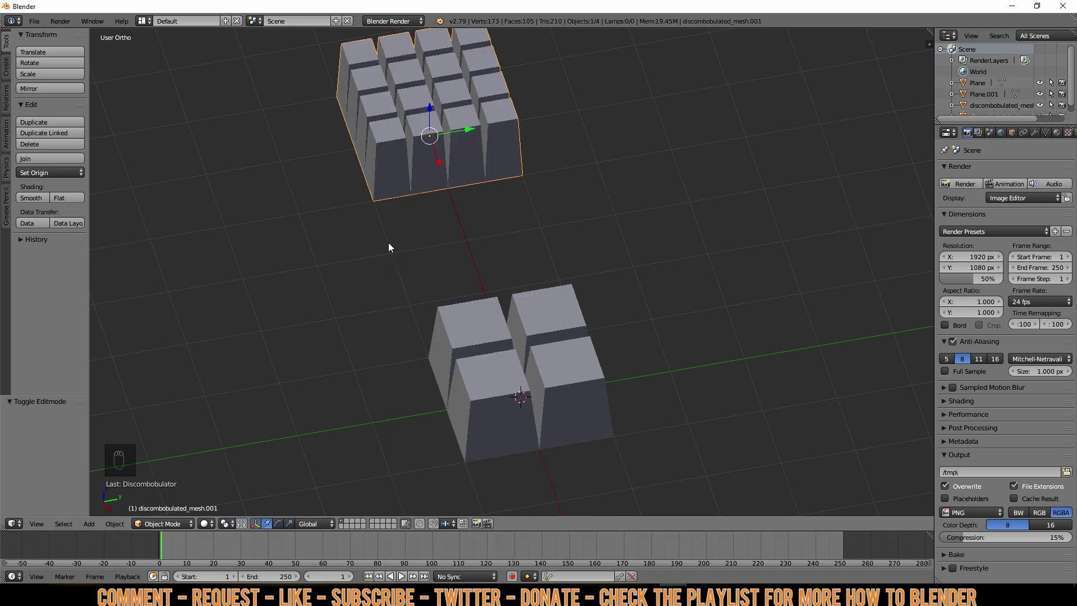
key(a)
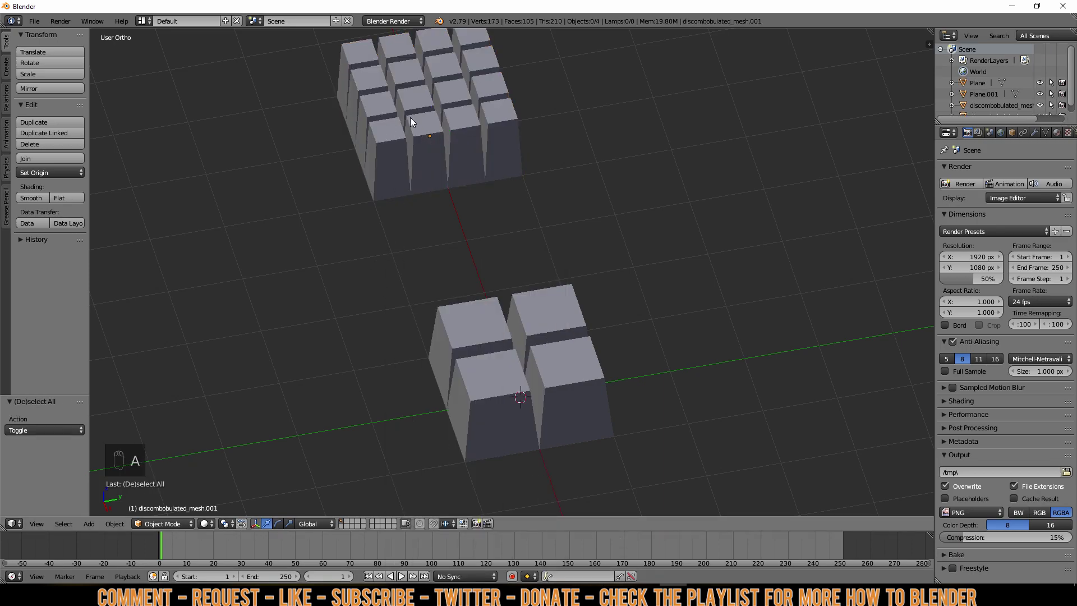
- Delete the existing discombobulated block meshes and run Discombobulator on Plane.001
drag(490, 270, 496, 190)
key(Delete)
key(shift+a)
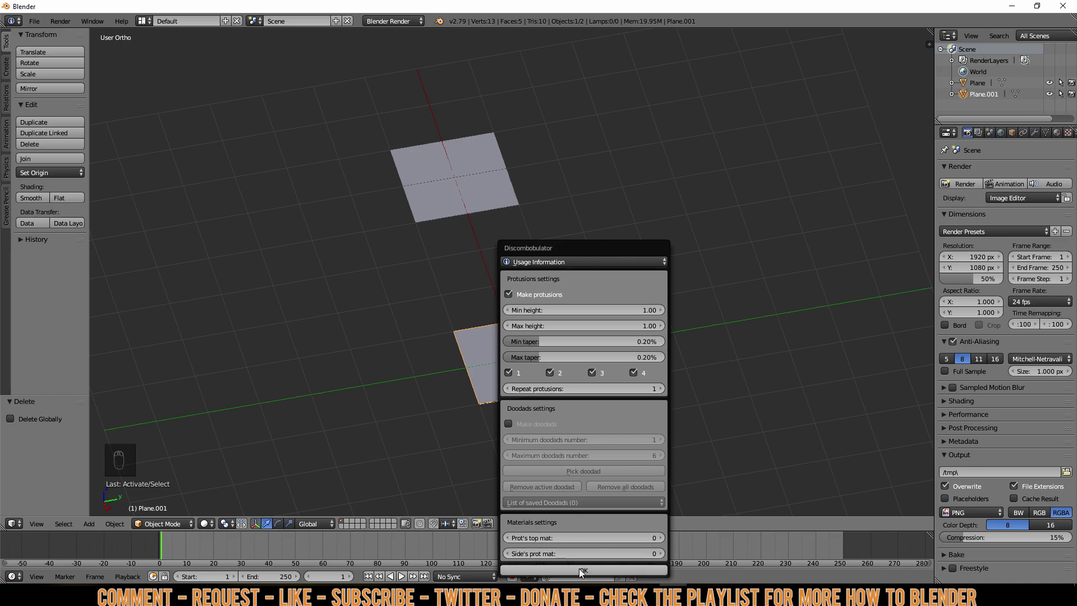
drag(507, 369, 525, 302)
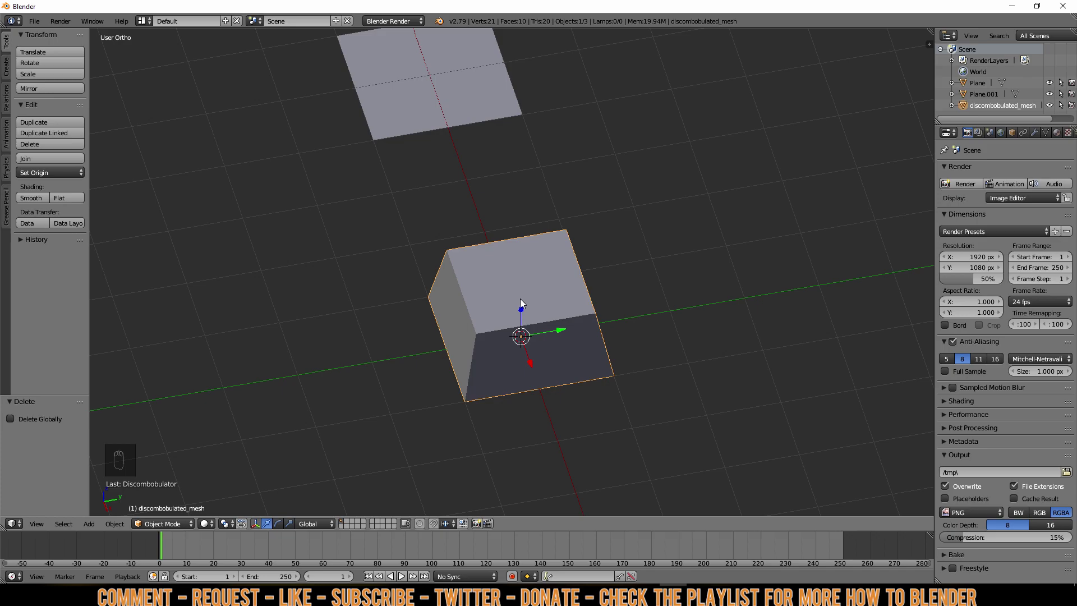
key(Delete)
drag(525, 302, 576, 510)
- Discombobulate the lower plane once more, then delete the two-block test result and select Plane
key(shift+a)
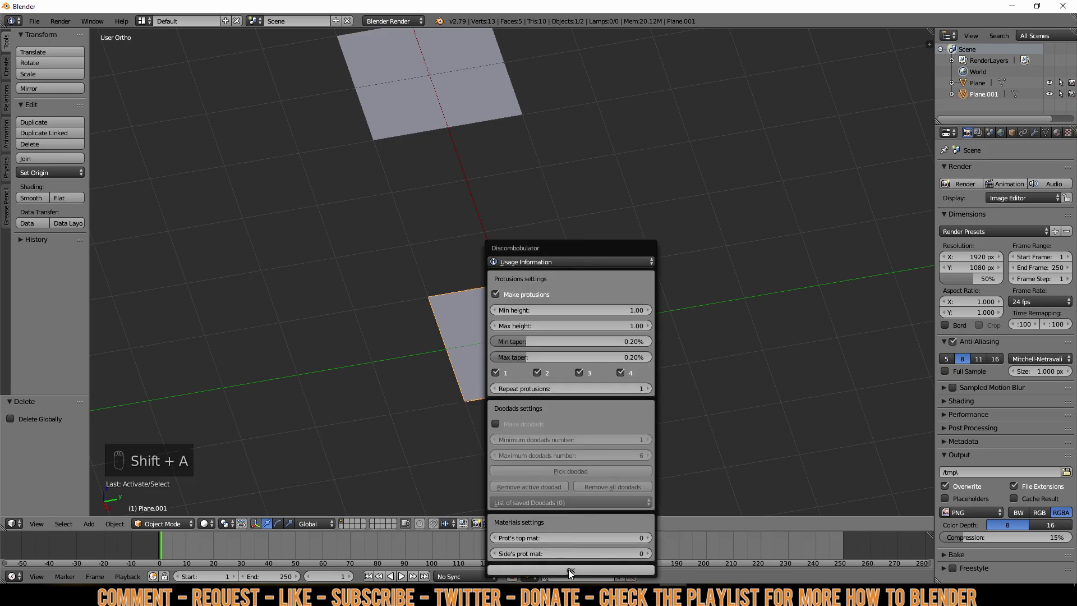
drag(510, 295, 549, 342)
key(Delete)
click(526, 355)
key(shift+a)
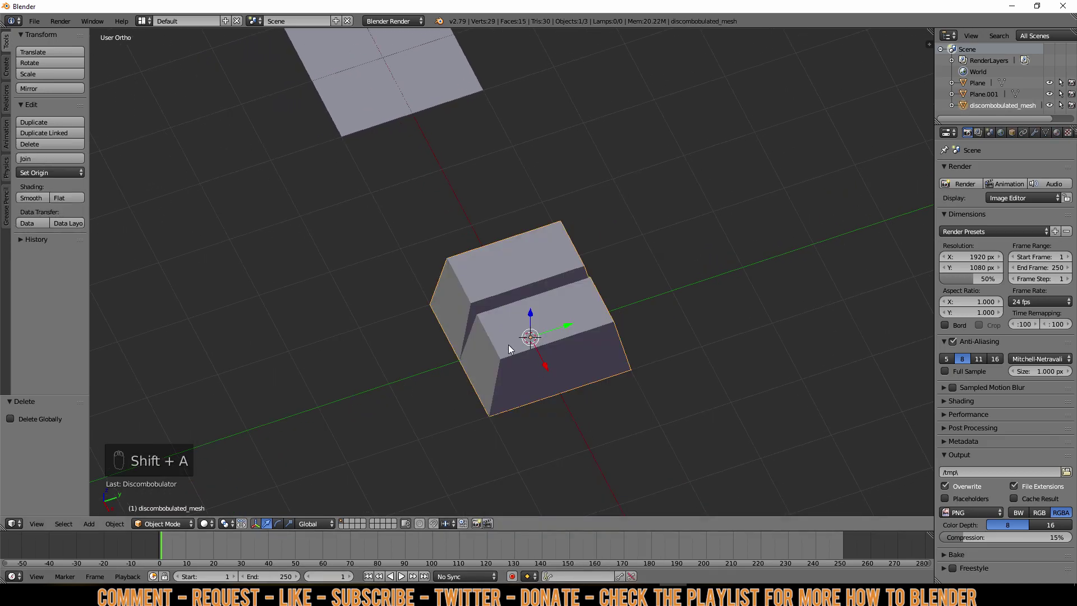
key(Delete)
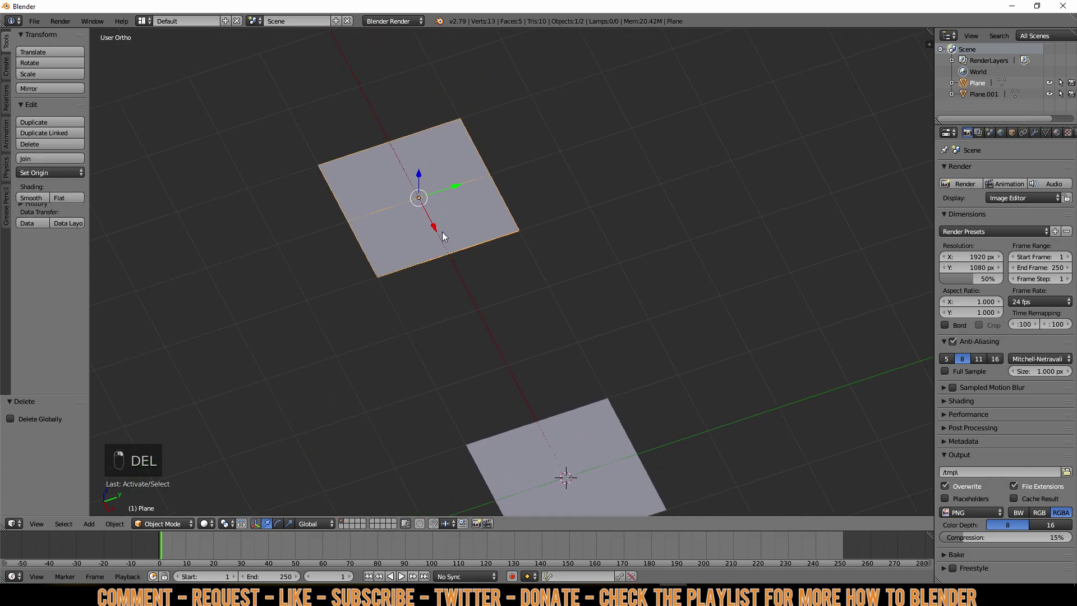
- Discombobulate the upper Plane, inspect and delete the result, then select Plane.001 for Discombobulator
drag(443, 235, 405, 227)
key(shift+a)
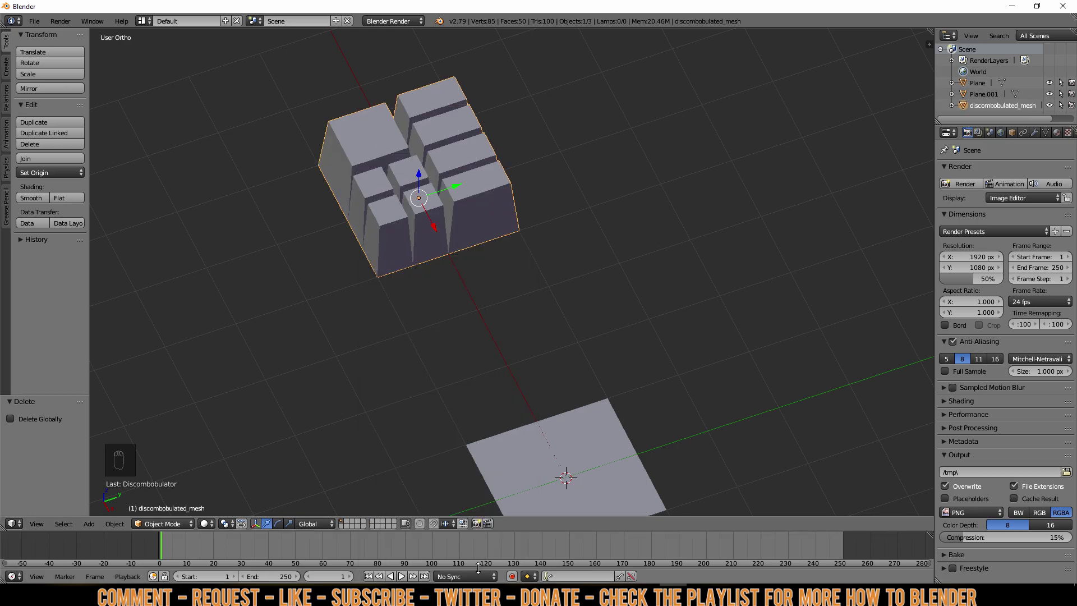
drag(518, 344, 447, 305)
drag(480, 349, 557, 228)
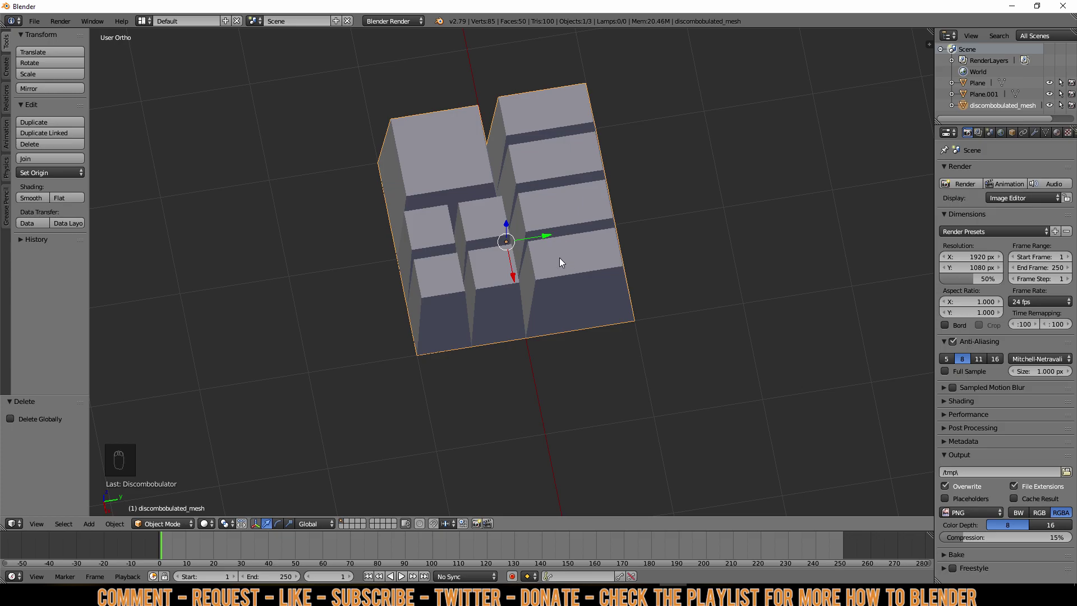
drag(452, 315, 512, 364)
- Generate the dense stacked mesh from Plane.001 and move it aside with G
key(shift+a)
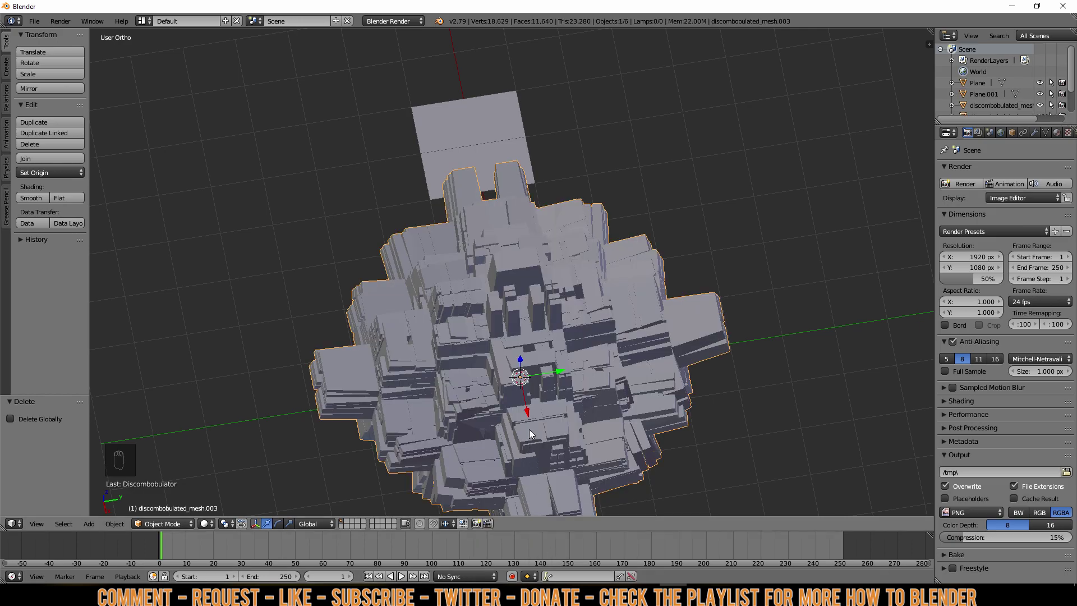
drag(529, 434, 485, 305)
key(g)
right_click(485, 304)
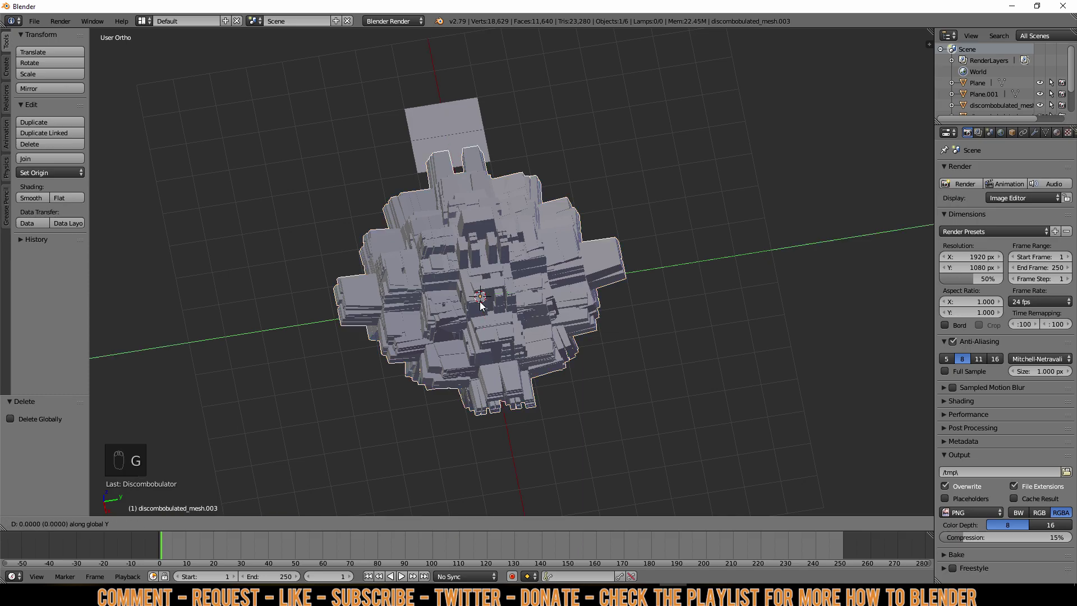
- Arrange the three discombobulated meshes side by side, repositioning the smallest block mesh
drag(663, 282, 562, 263)
drag(562, 263, 672, 244)
key(g)
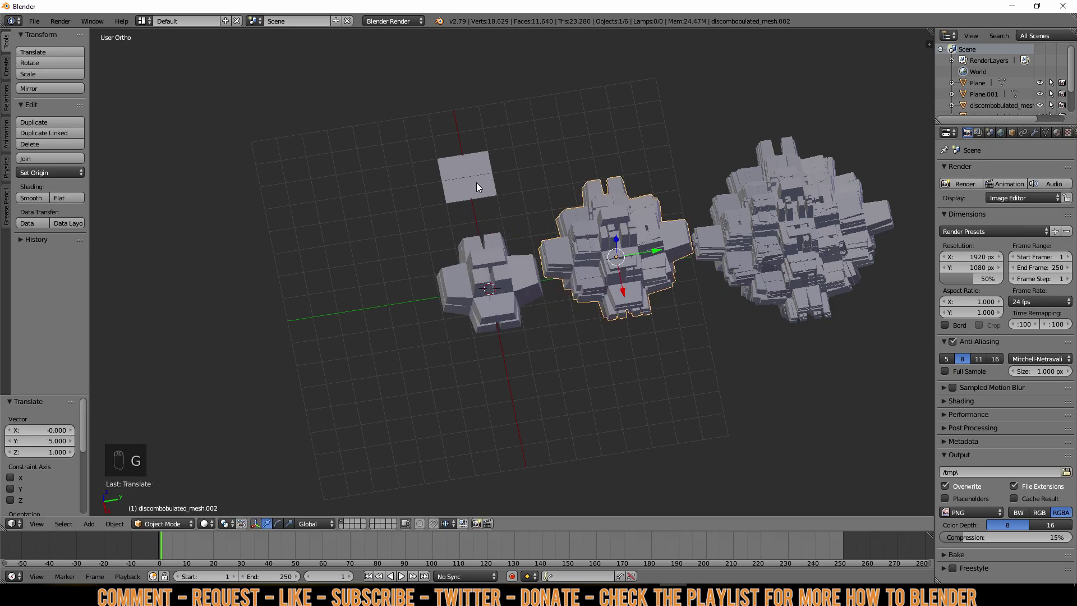
right_click(531, 285)
key(g)
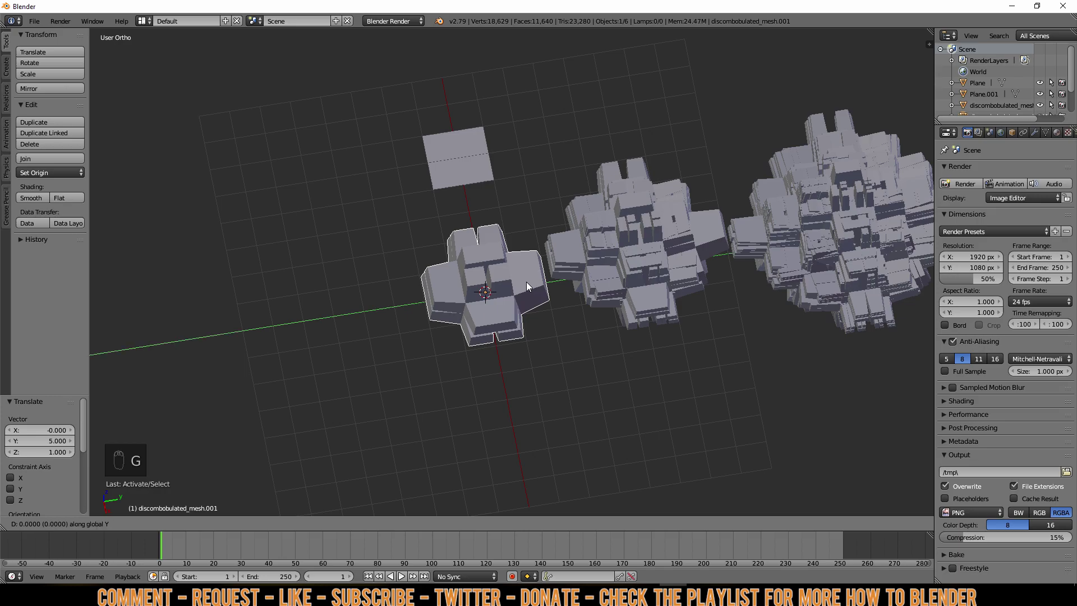
- Select all objects with A, delete them, and add a fresh discombobulated mesh moved into place
key(a)
key(Delete)
key(shift+a)
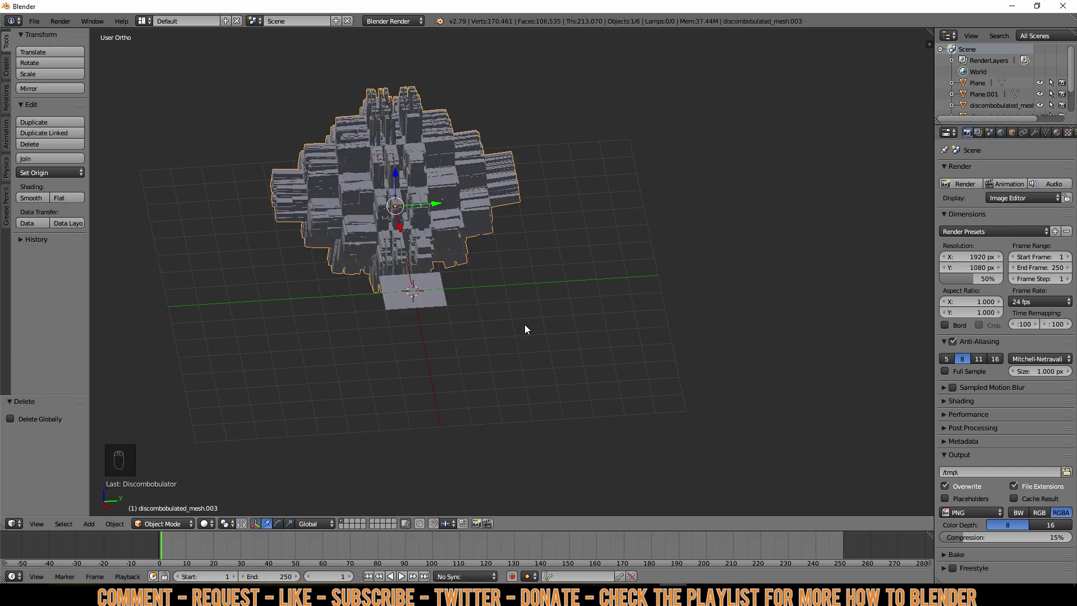
drag(479, 339, 471, 251)
key(g)
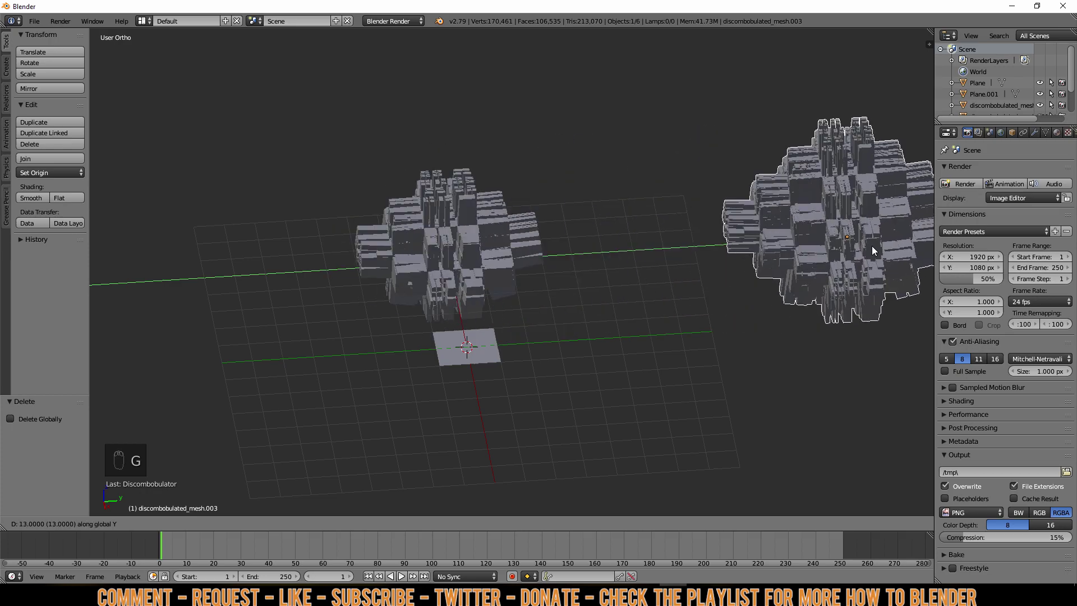
- Duplicate and reposition several discombobulated meshes, moving the small block mesh with G
key(a)
drag(509, 239, 703, 238)
key(g)
key(a)
right_click(465, 234)
key(g)
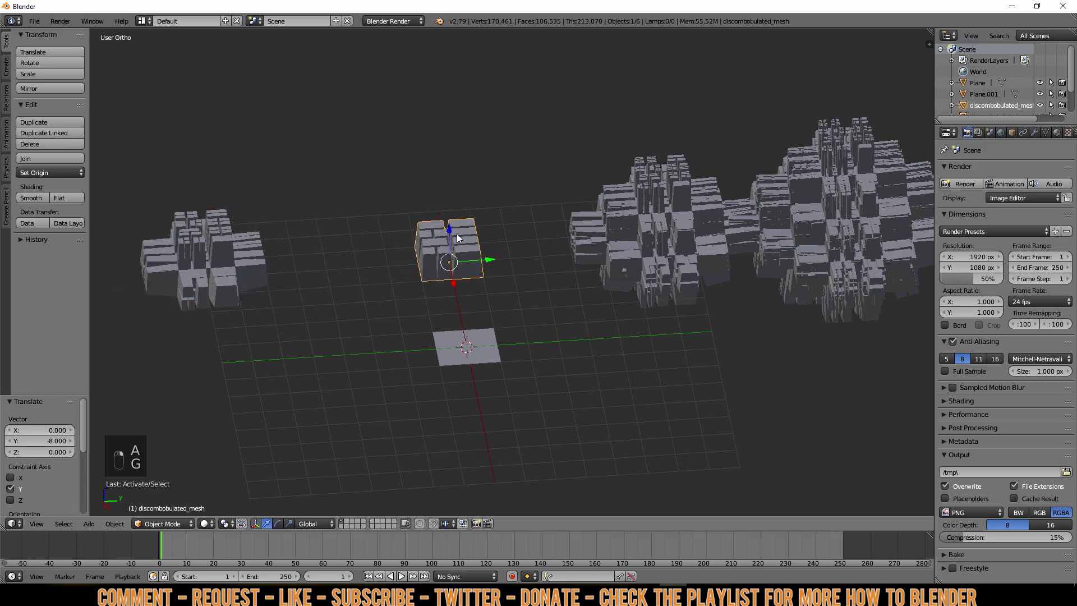
key(g)
- Select everything in the scene, ready to clear it and reopen the add-mesh list
key(a)
drag(474, 310, 510, 288)
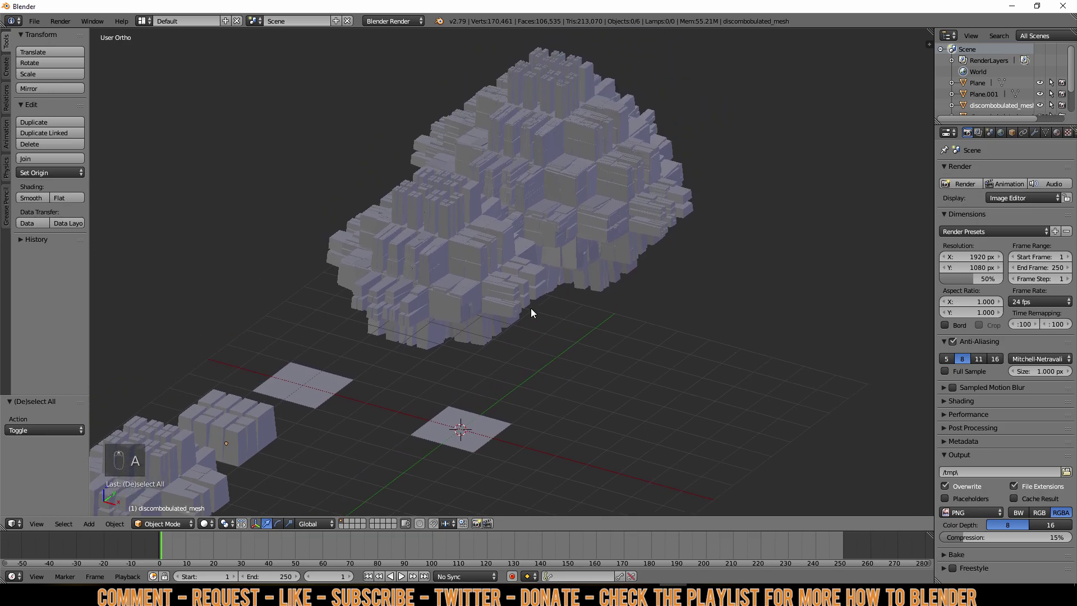
drag(569, 334, 541, 330)
drag(543, 332, 549, 346)
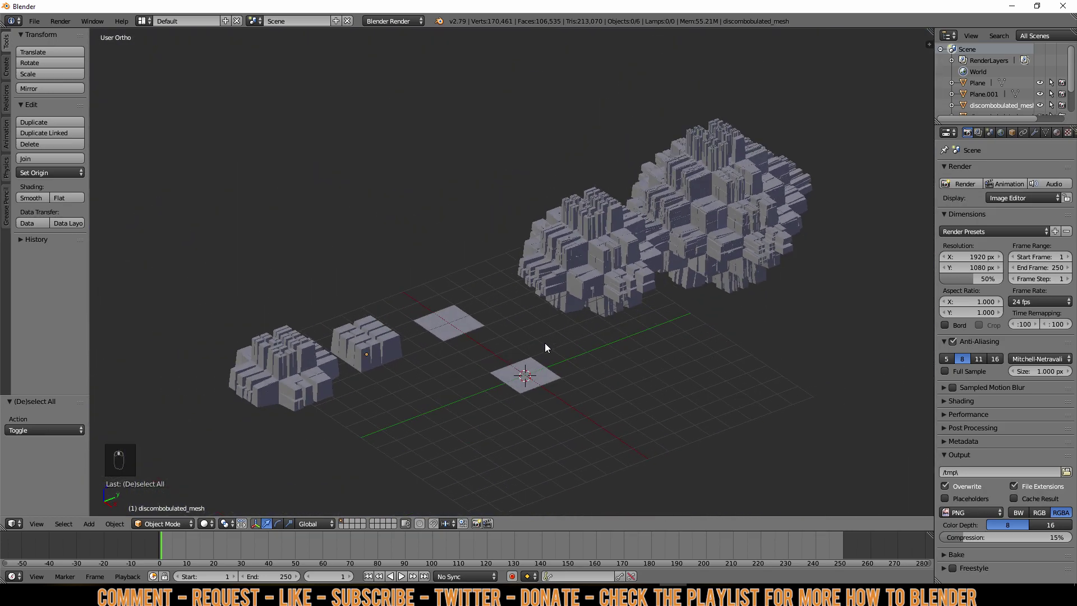
right_click(713, 218)
- Empty the scene, add a Round Cube, and switch it into Edit Mode
key(Delete)
key(shift+a)
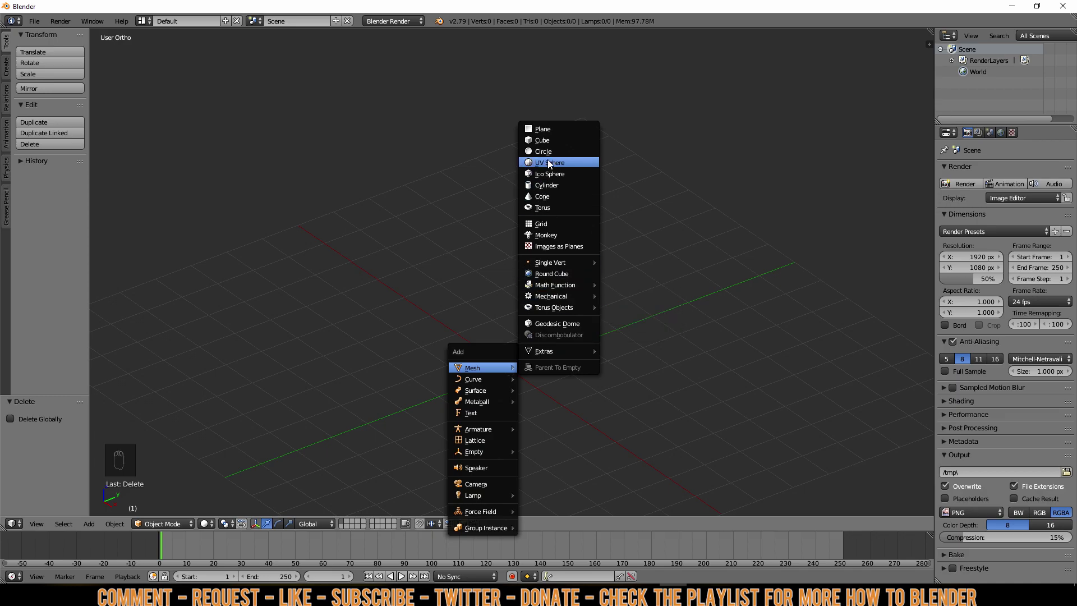
drag(508, 334, 500, 363)
drag(500, 364, 494, 345)
key(Tab)
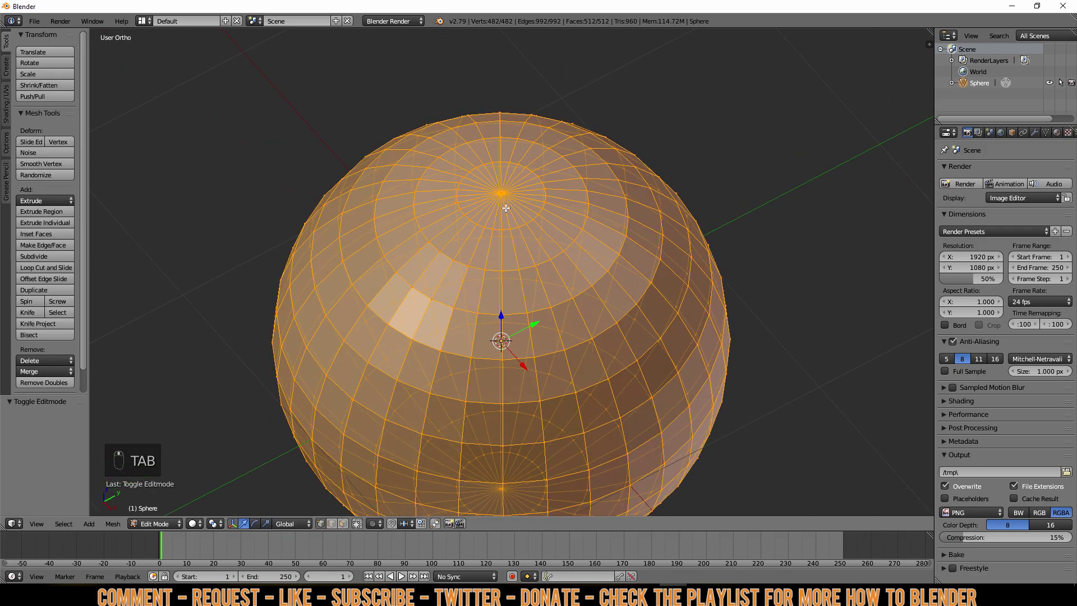
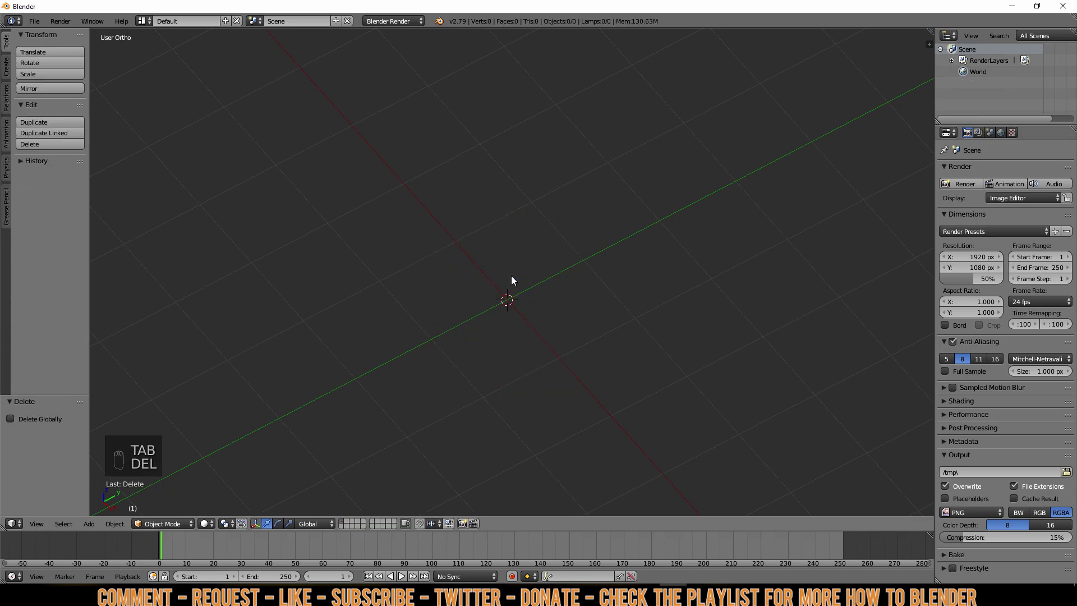
- Run a one-round Discombobulator test on the round cube, producing a spiky version
key(shift+a)
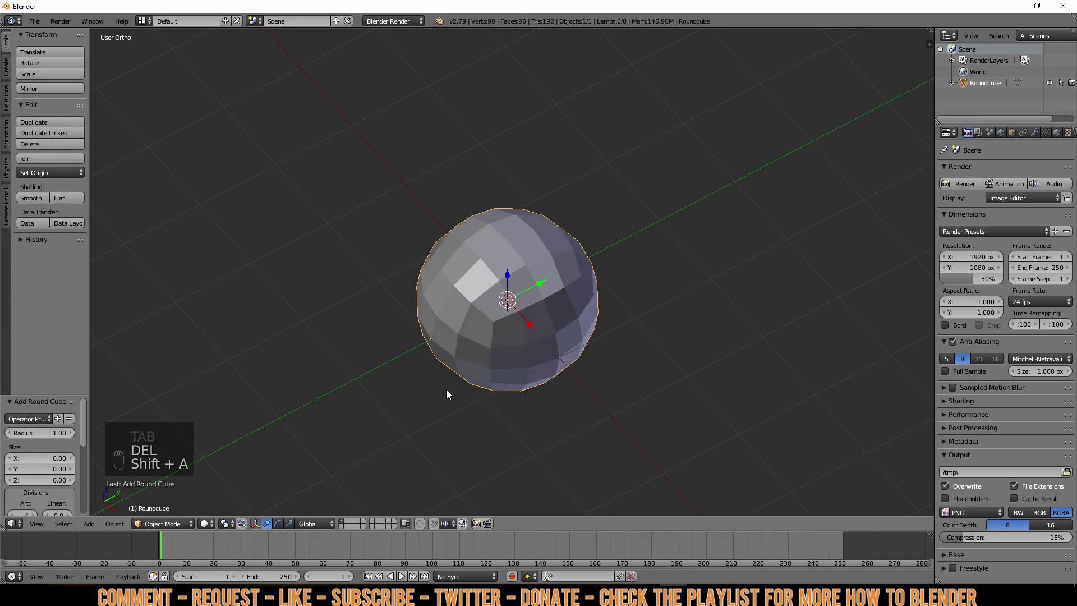
key(Tab)
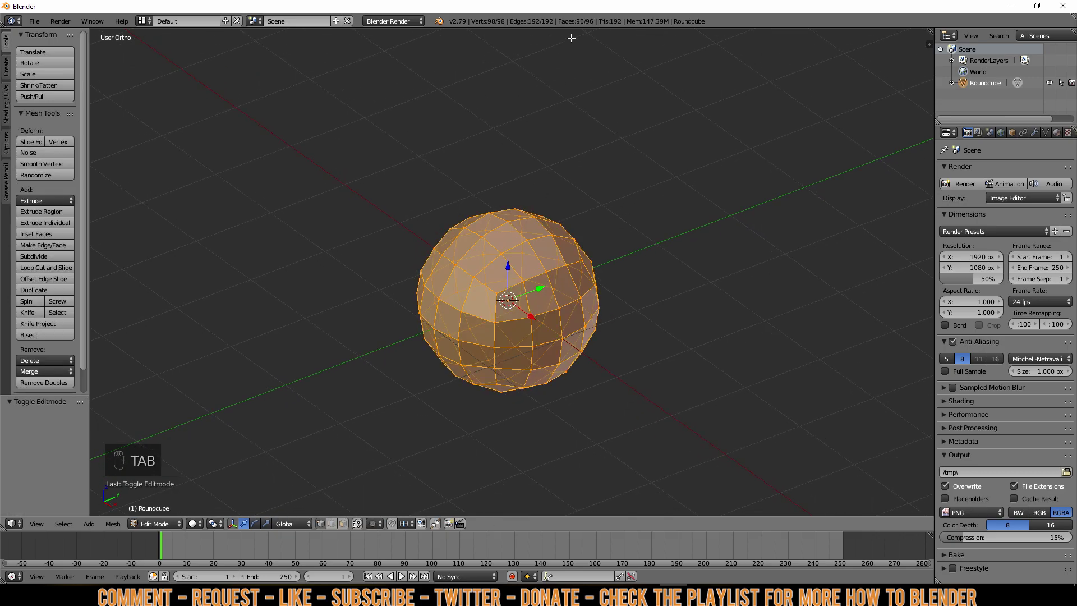
key(Tab)
click(538, 310)
- Delete the spiky test result and reopen Discombobulator settings with repeat protrusions at 2
key(shift+a)
drag(504, 391, 454, 313)
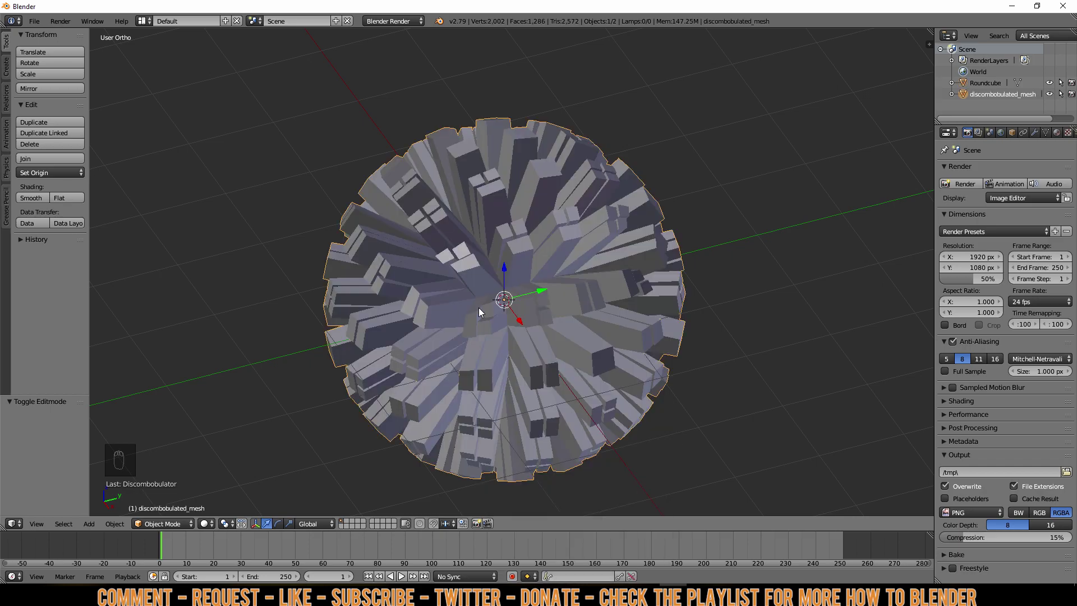
drag(552, 237, 565, 253)
middle_click(497, 282)
key(Delete)
- Discombobulate the round cube with protrusions repeated 2 times, then delete that result
key(shift+a)
drag(568, 505, 636, 430)
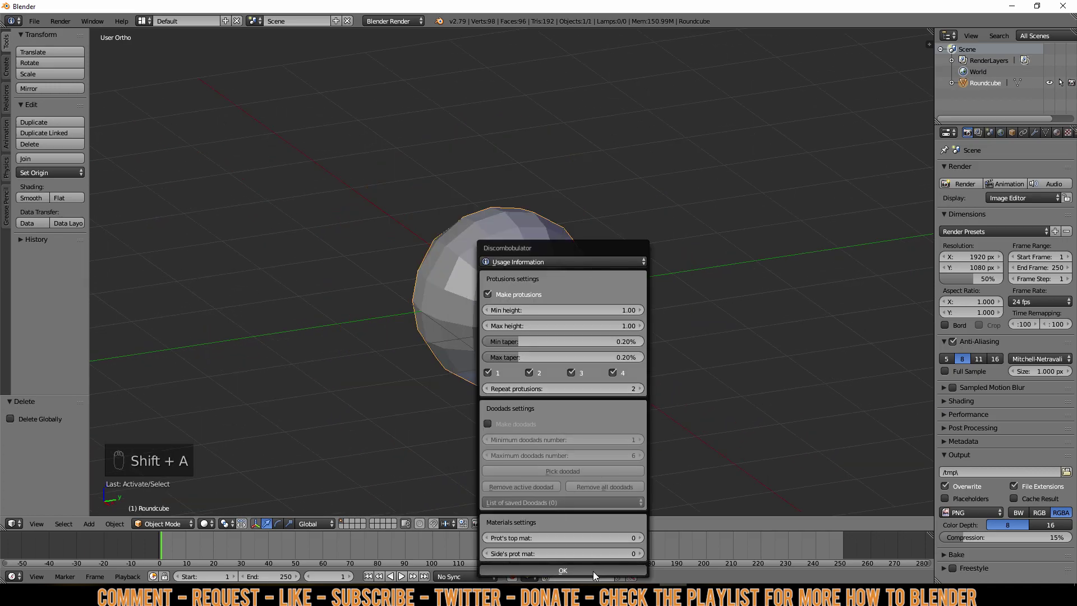
drag(502, 415, 527, 357)
key(Delete)
key(Delete)
- Generate another spiky ball, move it aside, then delete both spiky meshes and reopen Discombobulator
key(shift+a)
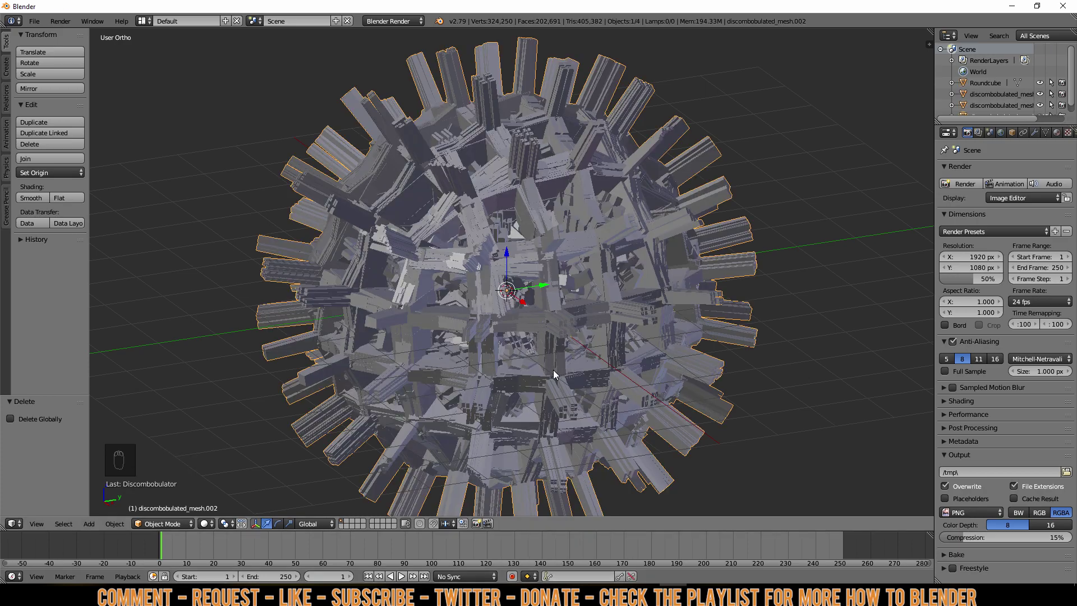
drag(556, 374, 488, 339)
key(g)
key(a)
drag(528, 286, 682, 230)
key(Delete)
- Discombobulate the round cube with heights 0.2 and add a Subdivision Surface modifier to smooth it
click(470, 298)
key(Delete)
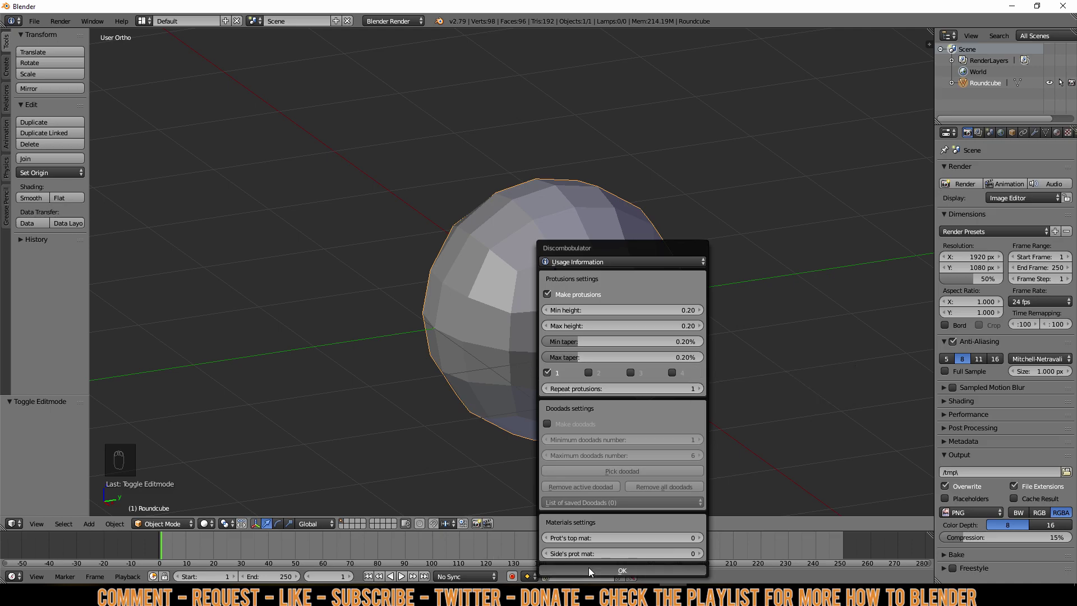
drag(569, 428, 679, 406)
drag(698, 410, 713, 416)
drag(556, 373, 659, 310)
click(696, 311)
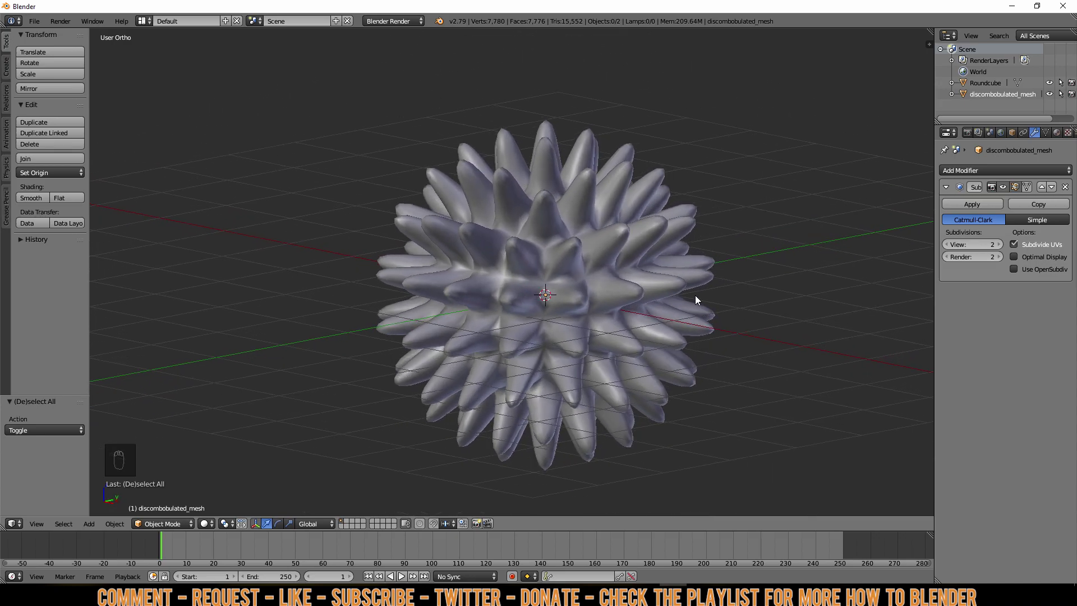
- Delete every object in the scene and bring up the add-mesh list for the Masonry Wall
key(Delete)
click(568, 289)
key(Delete)
key(shift+a)
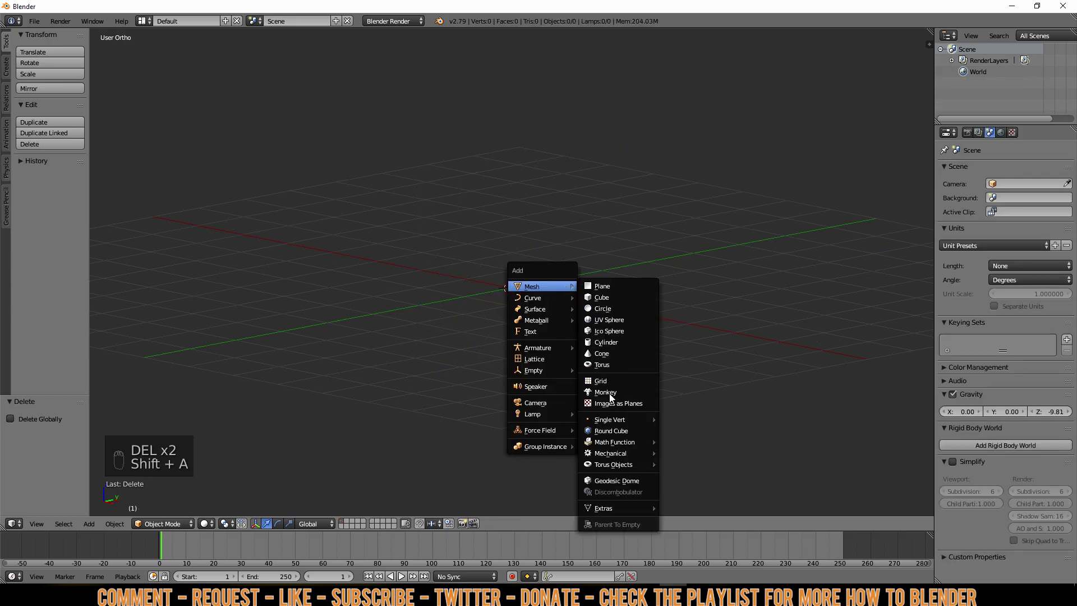